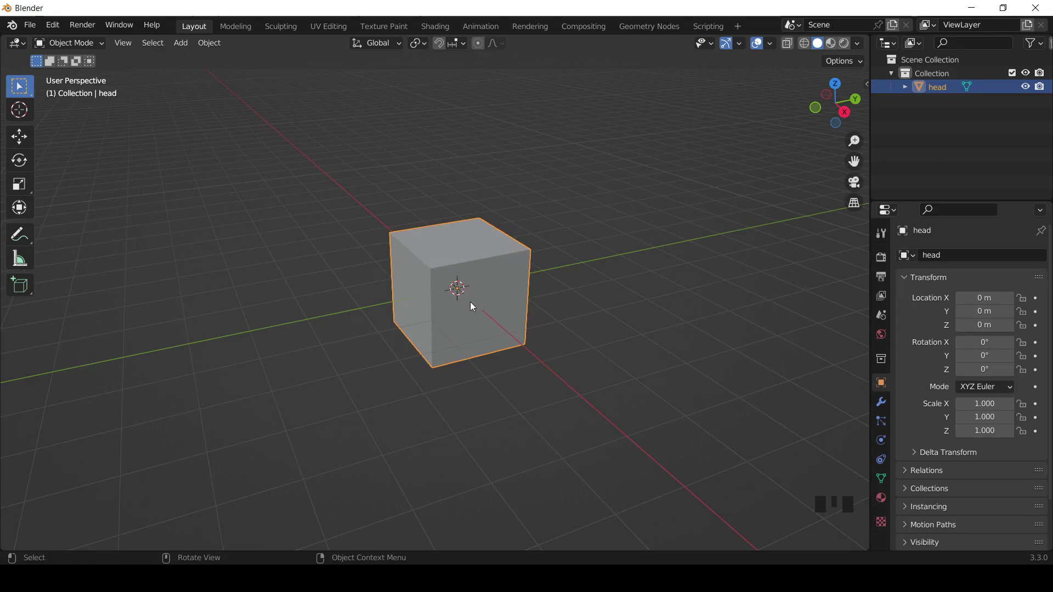
# Step: Hide the floor grid and the red X-axis line in Viewport Overlays
pyautogui.moveTo(772, 50); pyautogui.dragTo(733, 111)
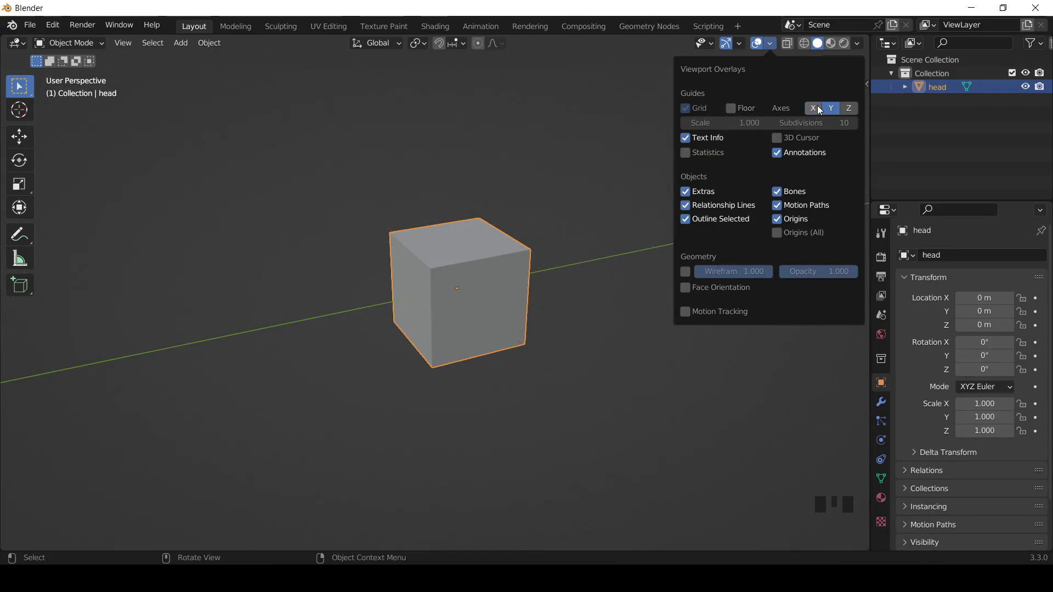
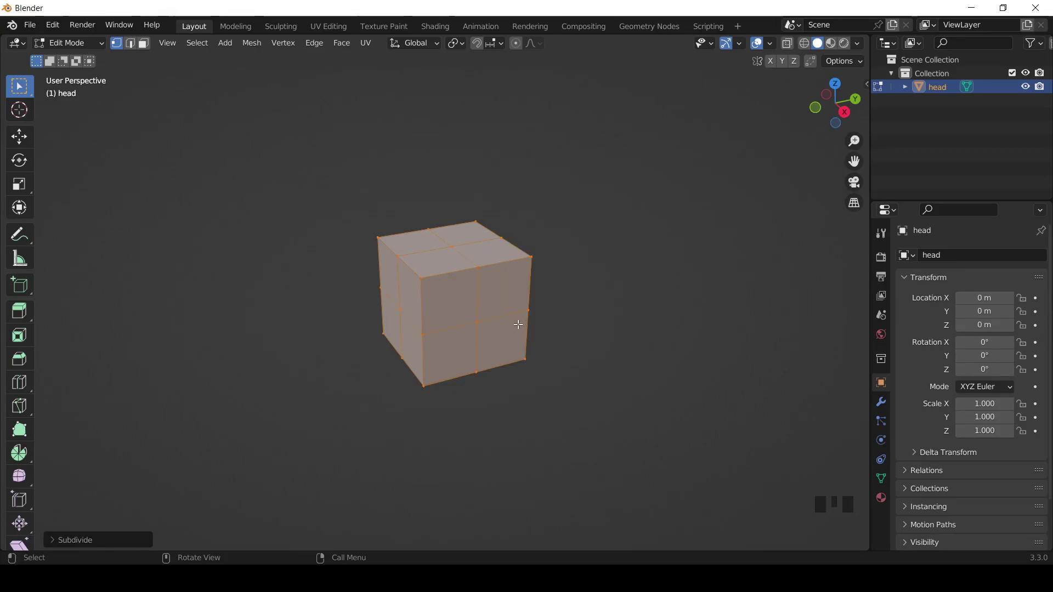
# Step: Round the subdivided cube into a faceted ball with To Sphere at value 1
pyautogui.press('shift+alt+s')
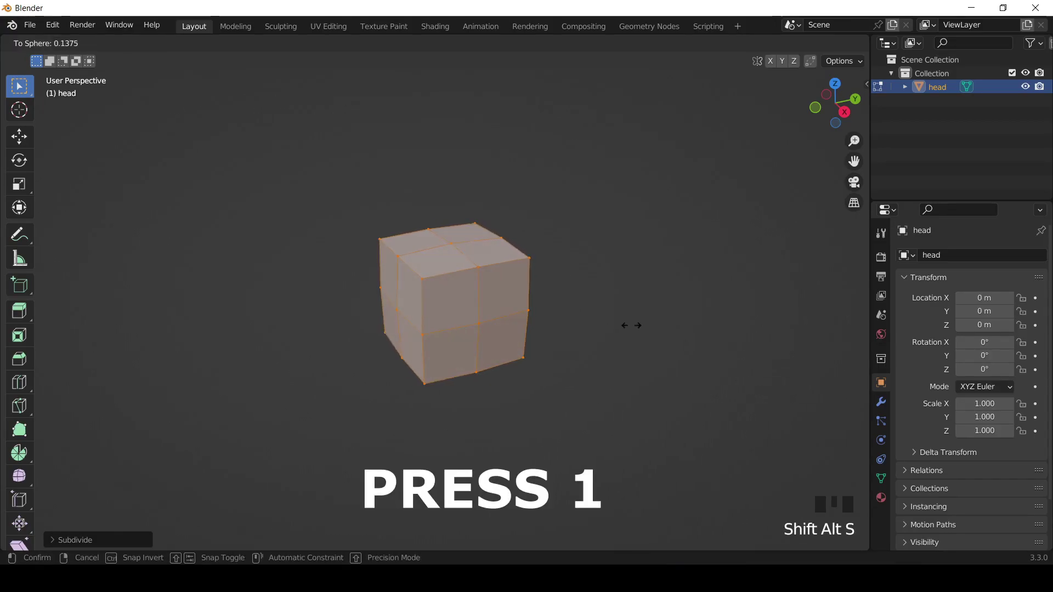
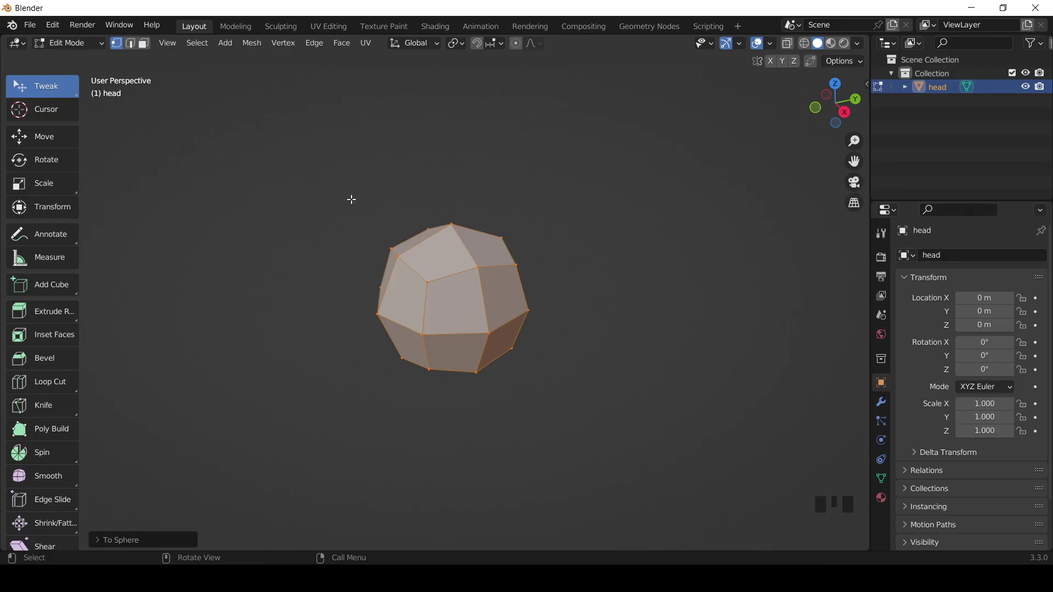
pyautogui.moveTo(145, 51); pyautogui.dragTo(849, 100)
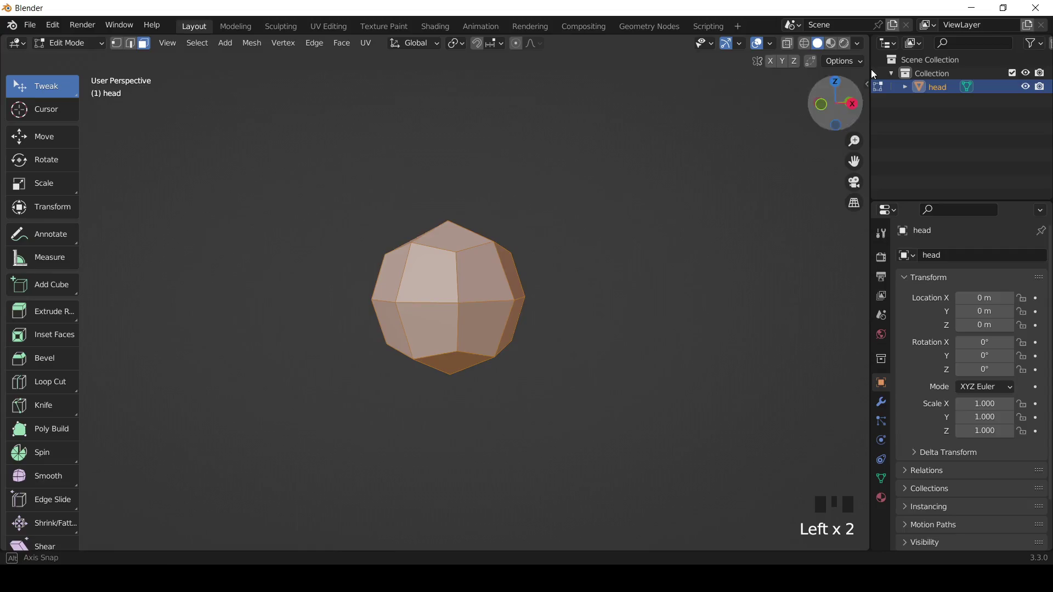
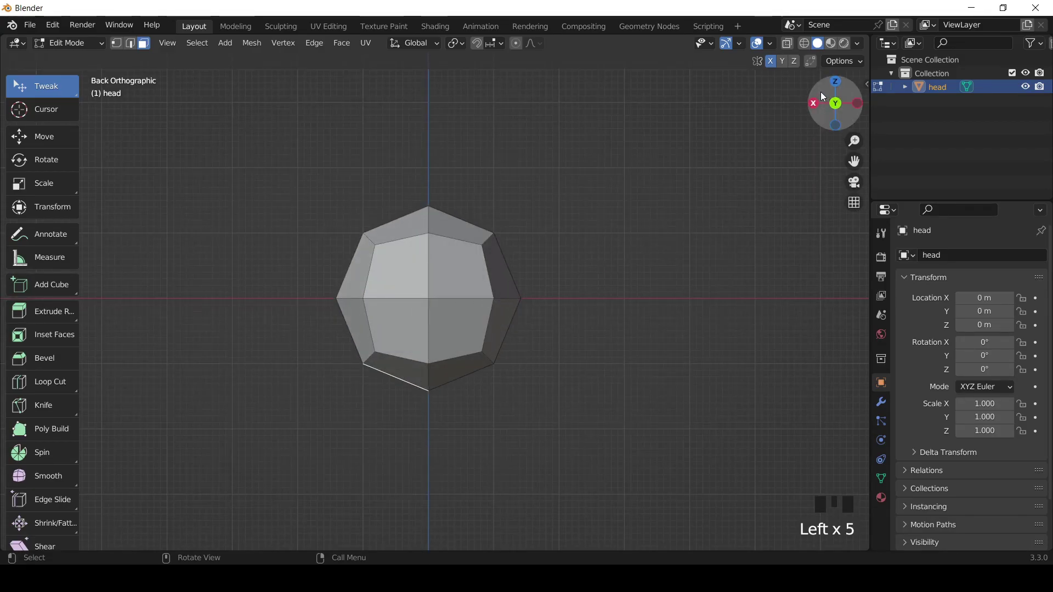
# Step: Extrude the ball's bottom face downward as a jaw, viewed from the side
pyautogui.click(814, 105)
pyautogui.click(835, 88)
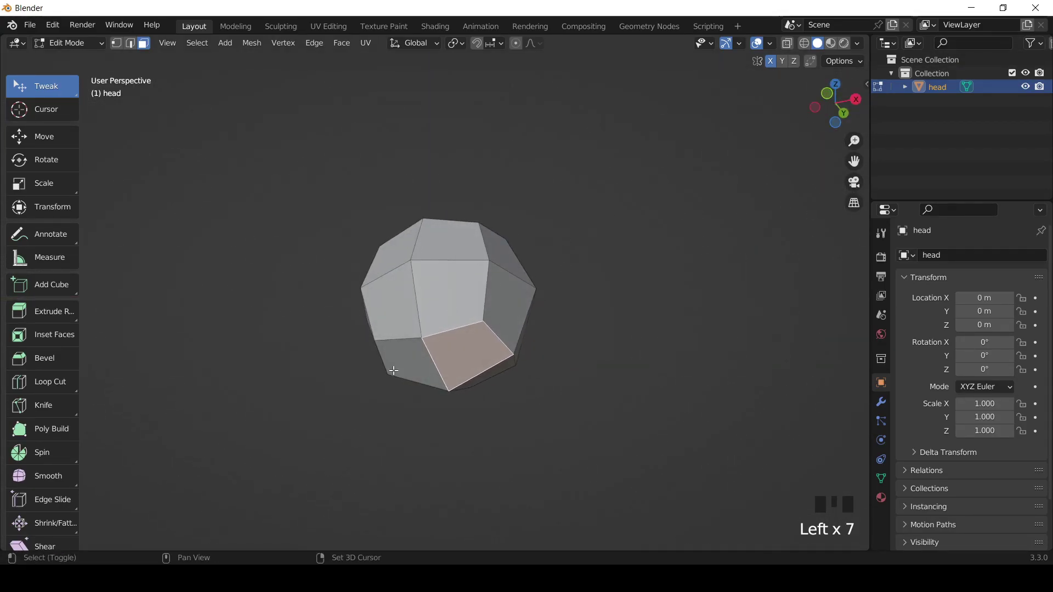
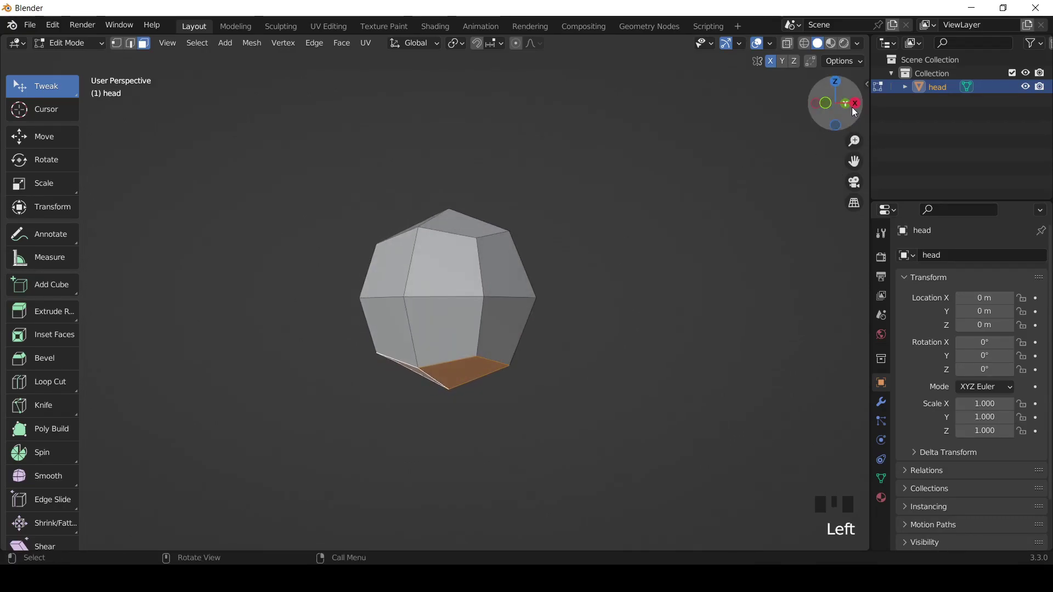
pyautogui.click(854, 100)
pyautogui.click(819, 108)
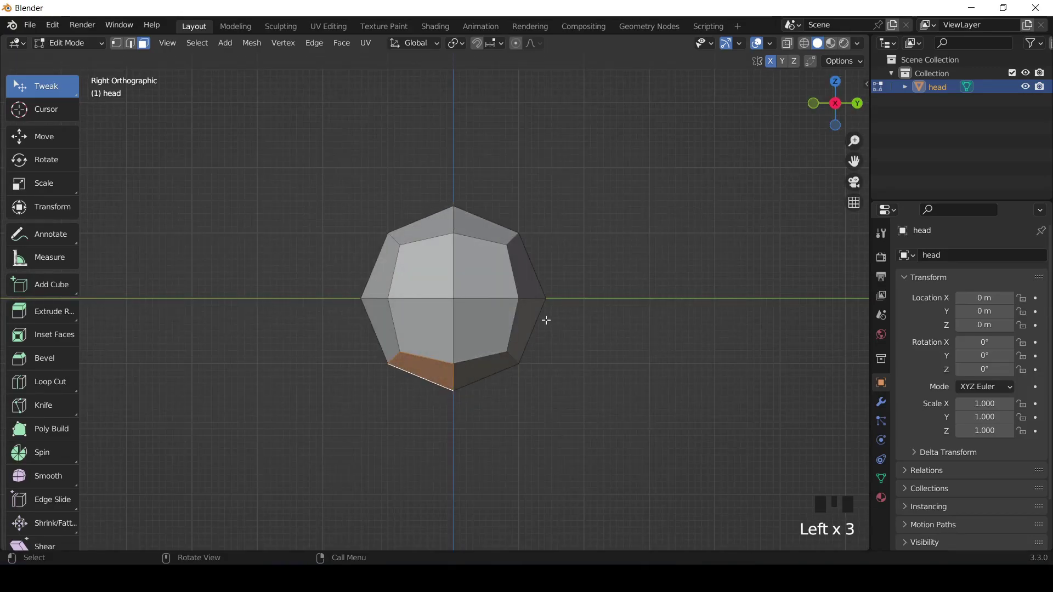
pyautogui.press('e')
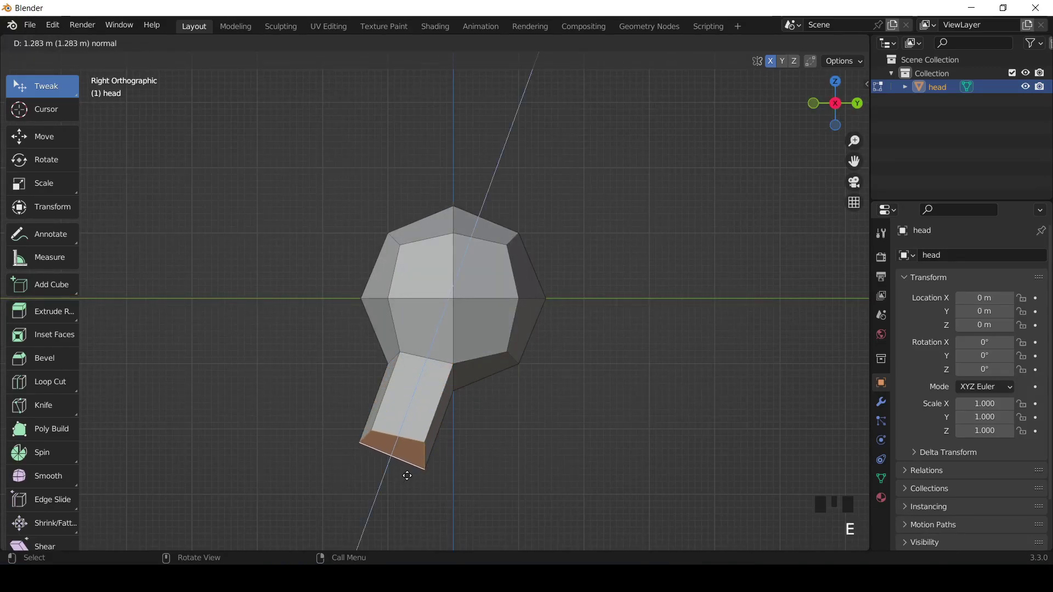
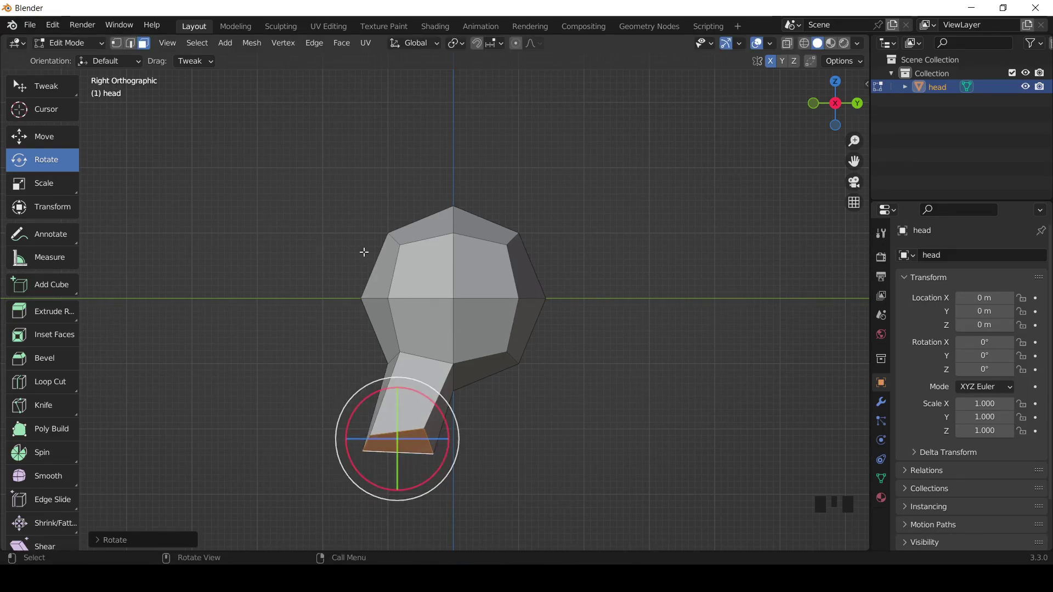
# Step: Tilt the extruded jaw face and start reshaping its outline vertices
pyautogui.moveTo(40, 88); pyautogui.dragTo(379, 364)
pyautogui.click(383, 359)
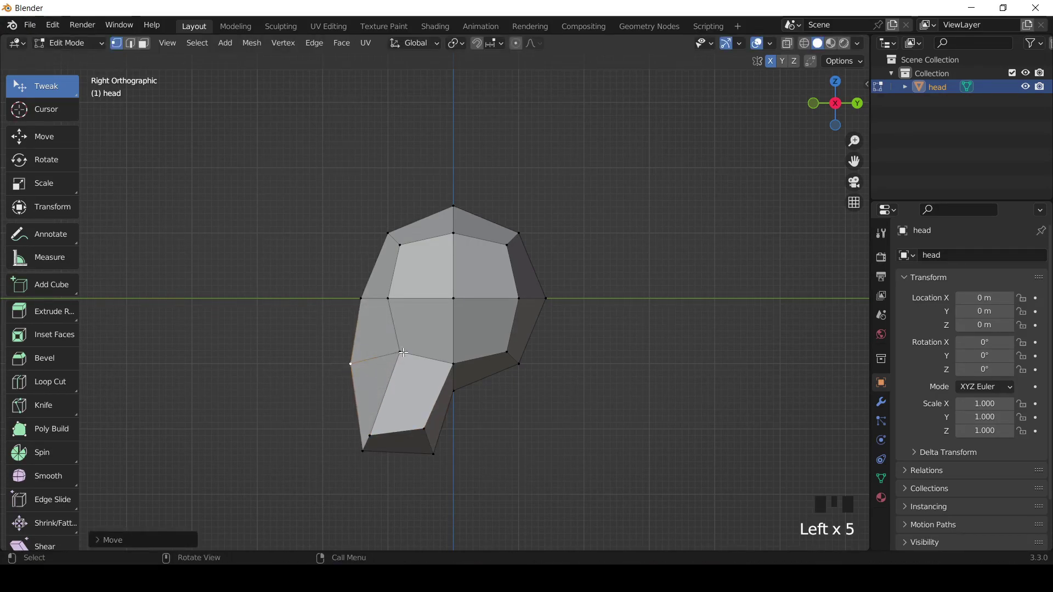
pyautogui.click(399, 349)
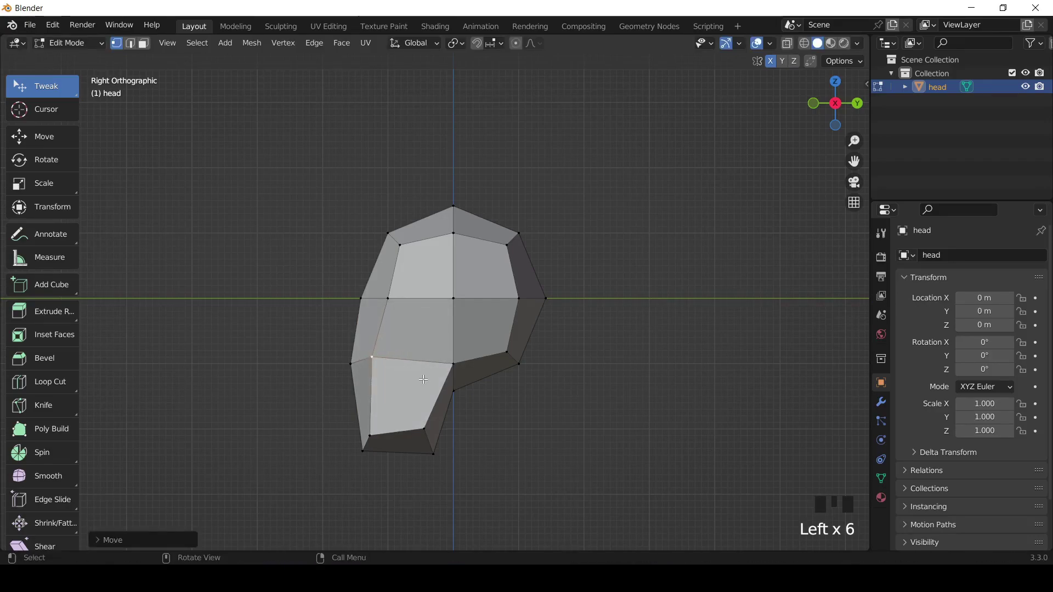
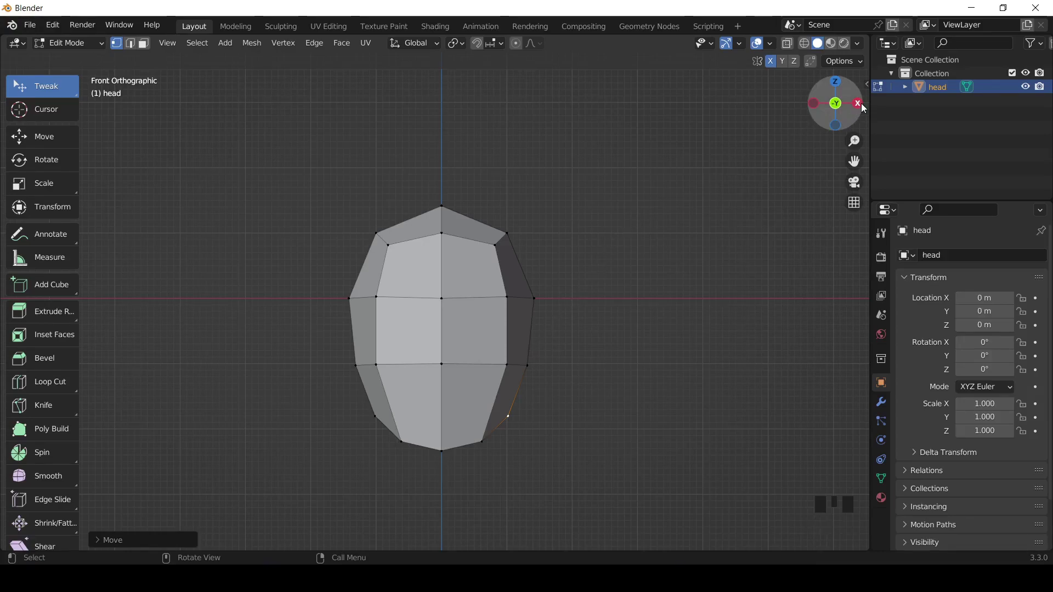
# Step: Select the edges outlining the face/eye-mask region as one loop in edge mode
pyautogui.click(863, 104)
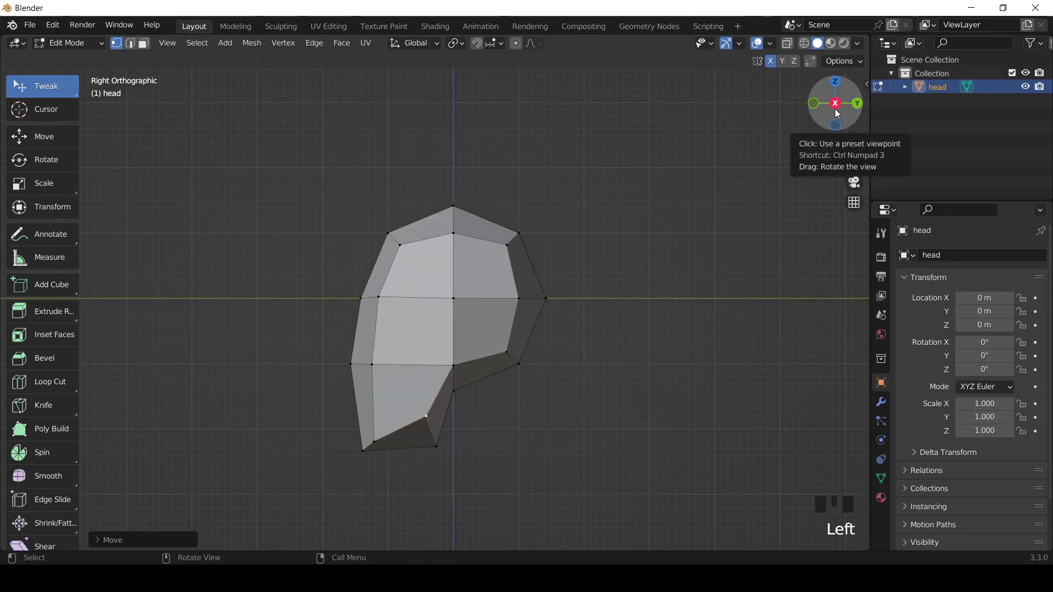
pyautogui.click(840, 117)
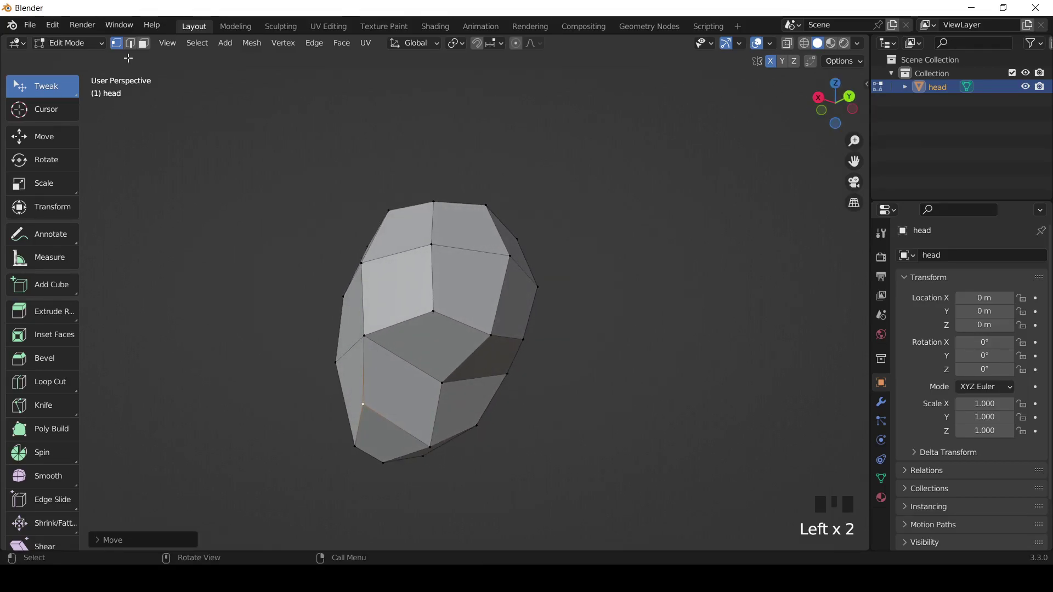
pyautogui.moveTo(138, 44); pyautogui.dragTo(395, 327)
pyautogui.click(364, 373)
pyautogui.click(393, 416)
pyautogui.click(453, 426)
pyautogui.click(482, 393)
pyautogui.click(494, 348)
pyautogui.click(479, 343)
pyautogui.click(471, 319)
pyautogui.click(503, 330)
pyautogui.moveTo(826, 92); pyautogui.dragTo(802, 88)
pyautogui.click(466, 335)
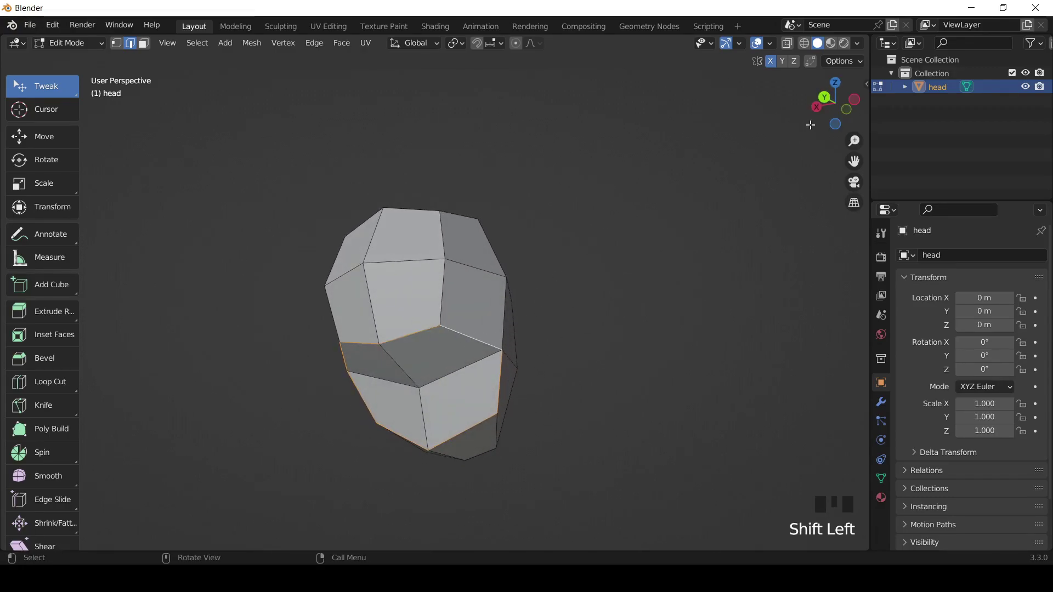
pyautogui.click(840, 103)
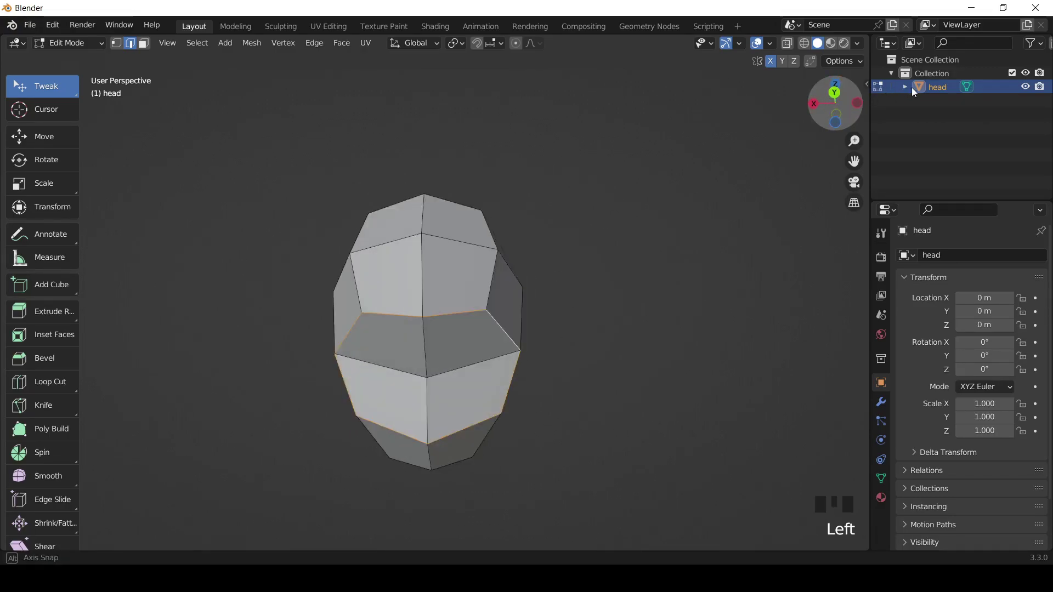
pyautogui.click(827, 114)
# Step: Bevel the face outline edges into a wide band of faces
pyautogui.press('ctrl+b')
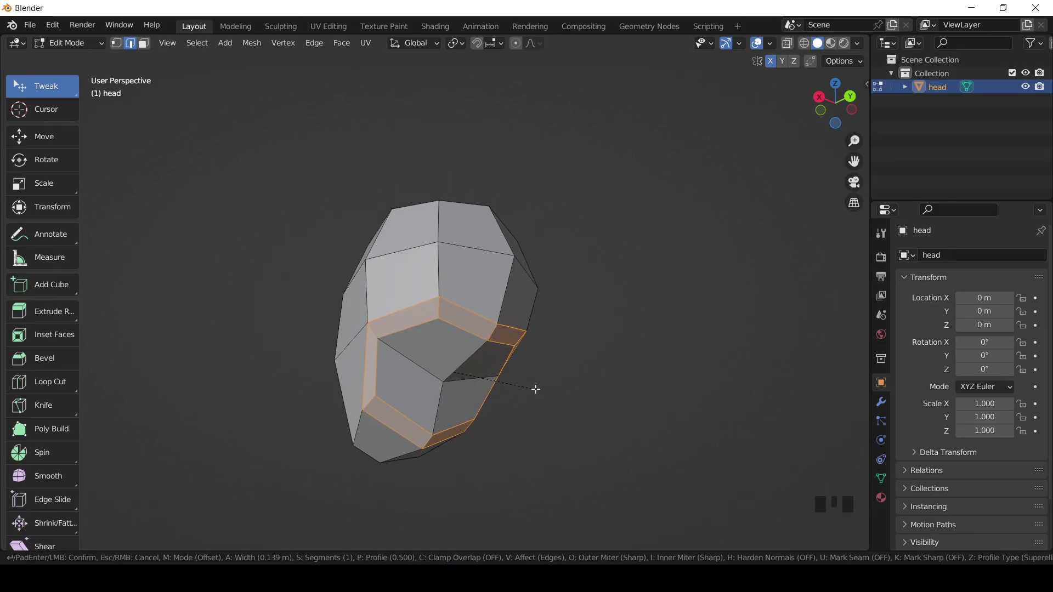
pyautogui.moveTo(148, 45); pyautogui.dragTo(444, 360)
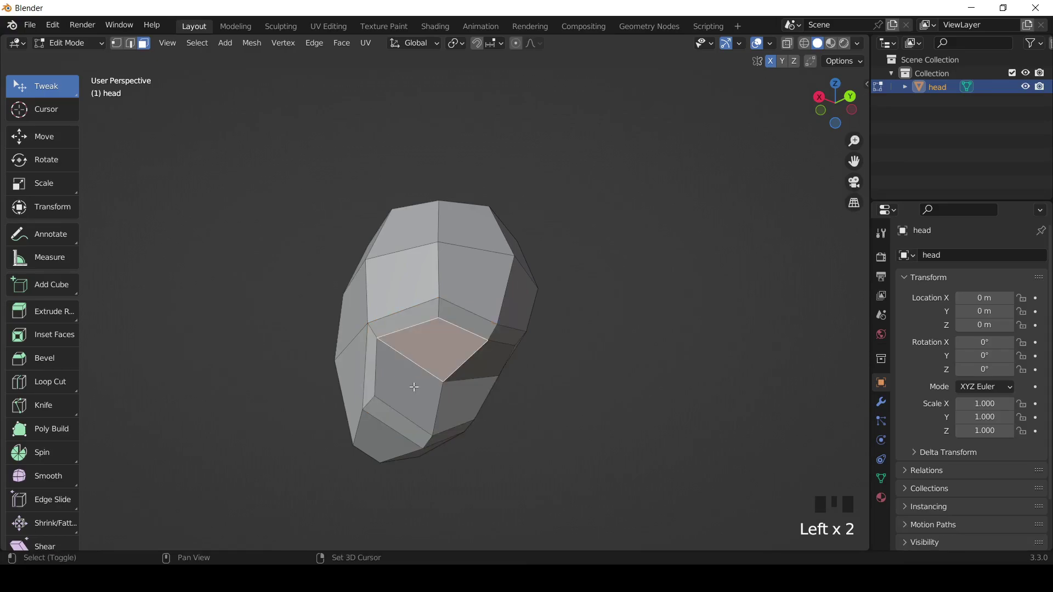
# Step: Extrude the head's bottom faces down into an angled neck and extend it outward
pyautogui.click(410, 389)
pyautogui.click(456, 399)
pyautogui.click(477, 365)
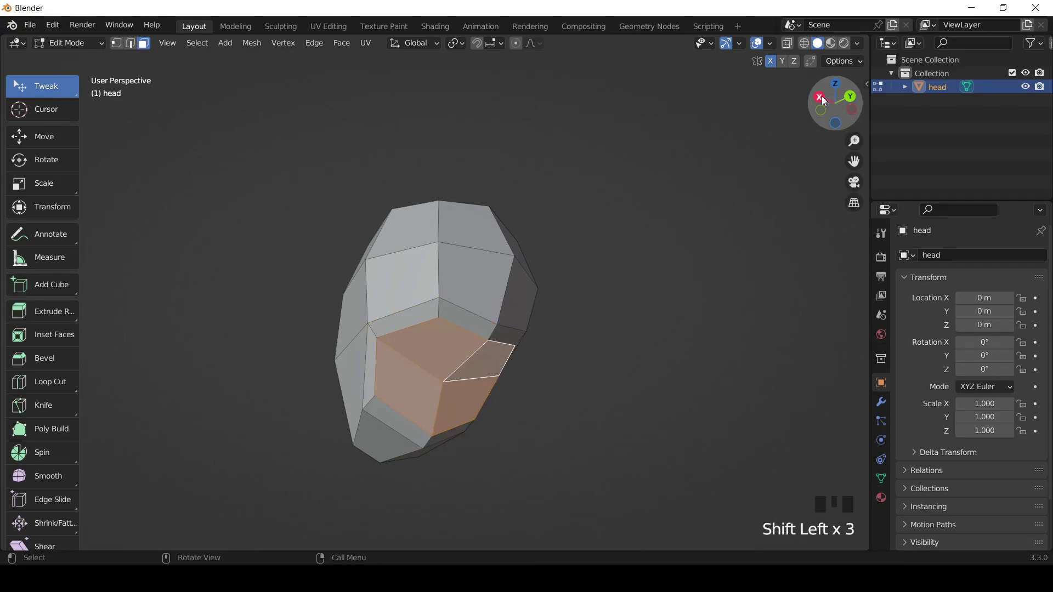
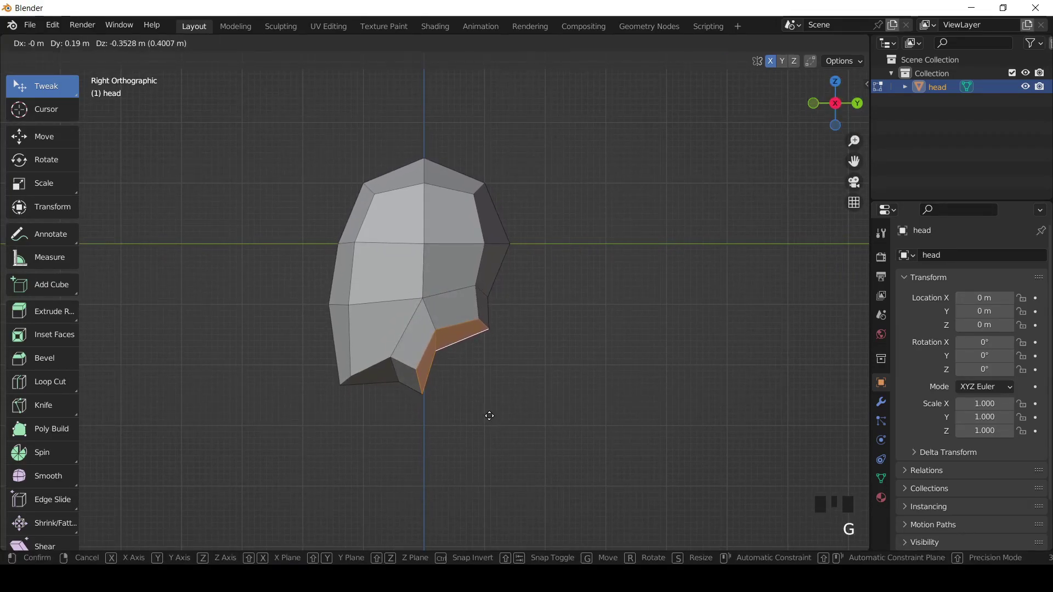
pyautogui.press('e')
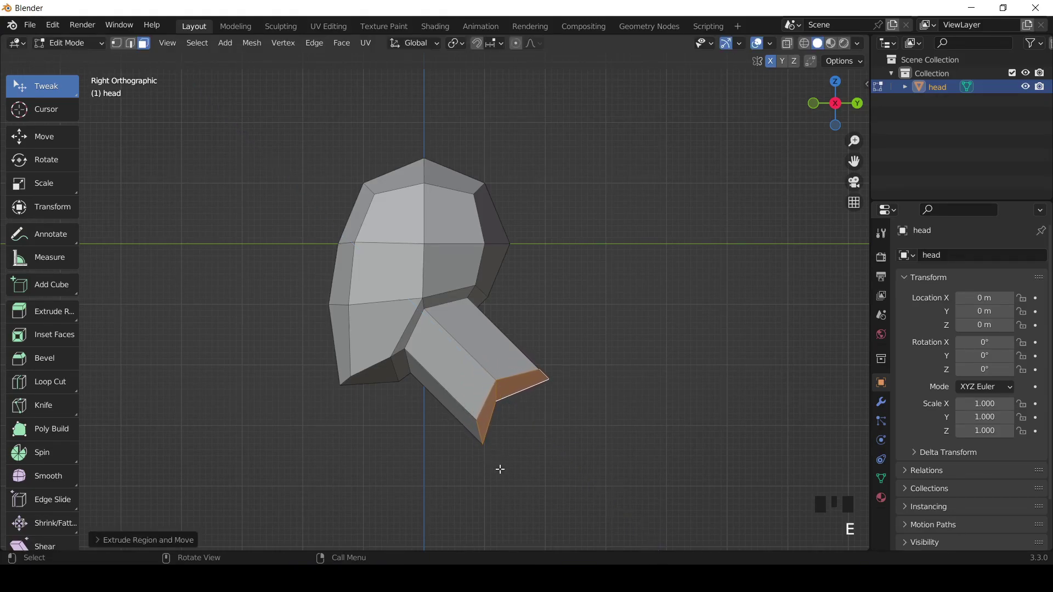
pyautogui.press('g')
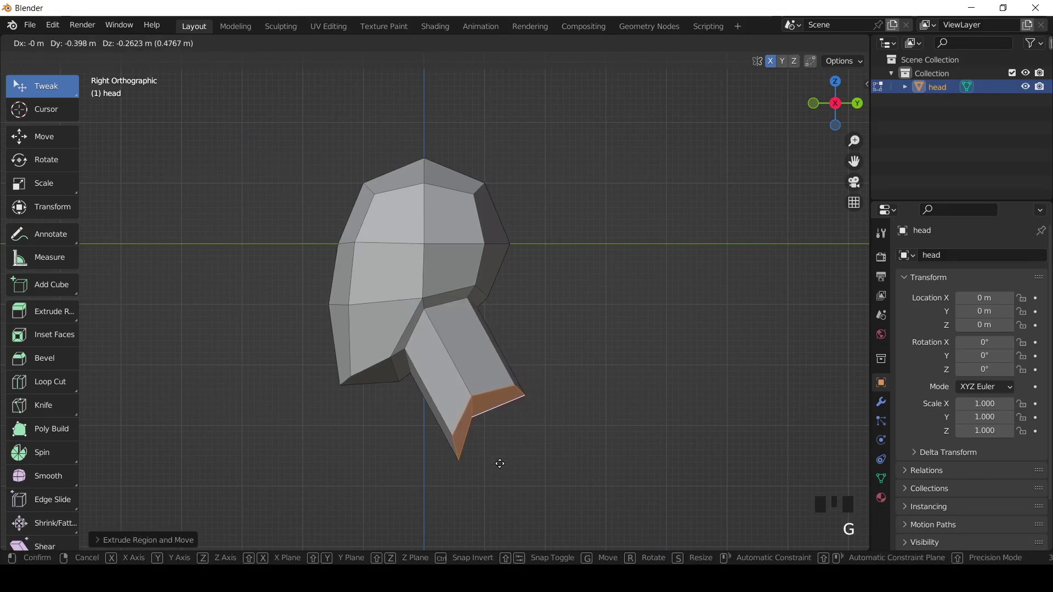
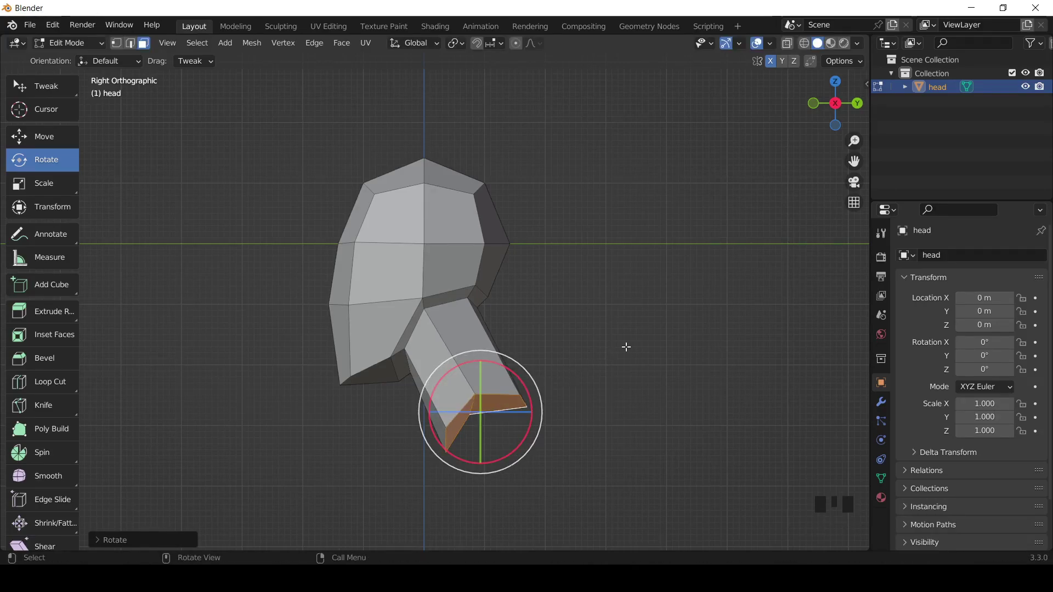
# Step: Enable the Mesh: LoopTools add-on in Preferences and close the window
pyautogui.click(831, 101)
pyautogui.moveTo(724, 203); pyautogui.dragTo(272, 151)
pyautogui.moveTo(56, 26); pyautogui.dragTo(129, 220)
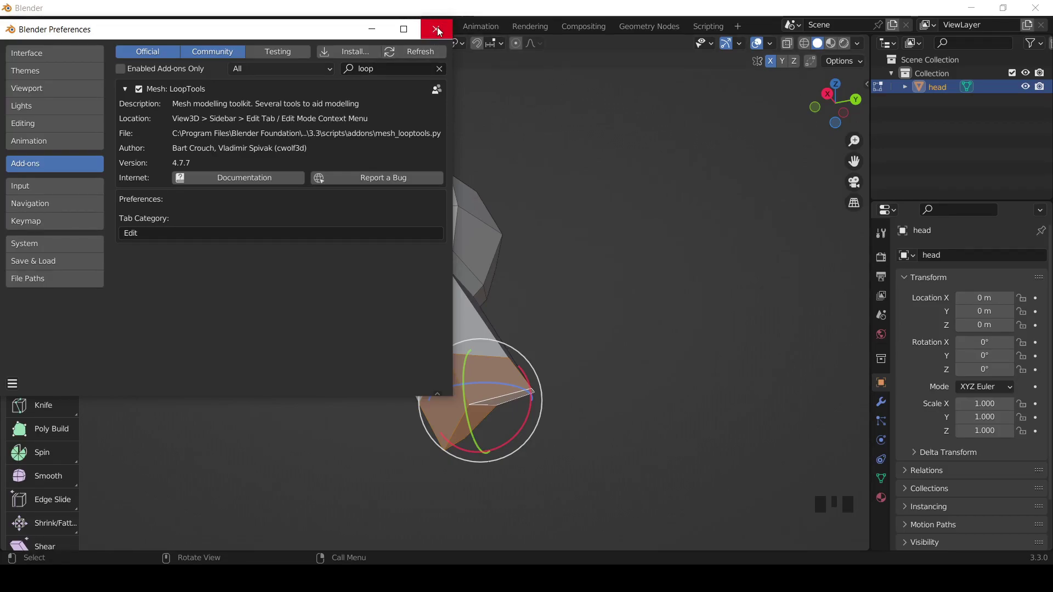
pyautogui.moveTo(632, 195); pyautogui.dragTo(707, 209)
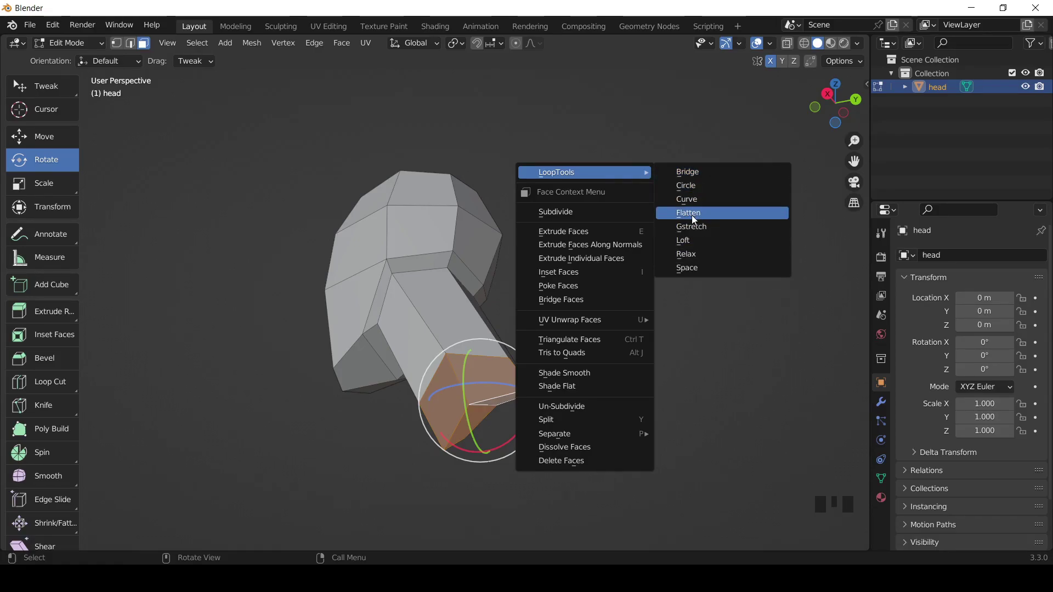
# Step: Flatten the neck-end faces with LoopTools and scale them narrower along X
pyautogui.moveTo(811, 105); pyautogui.dragTo(805, 104)
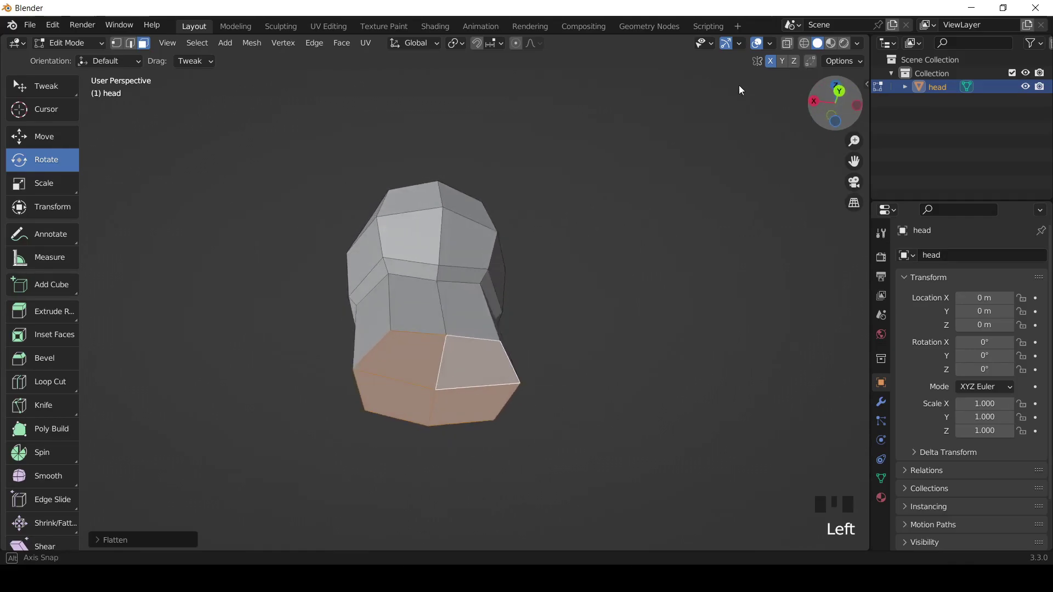
pyautogui.click(825, 104)
pyautogui.press('s')
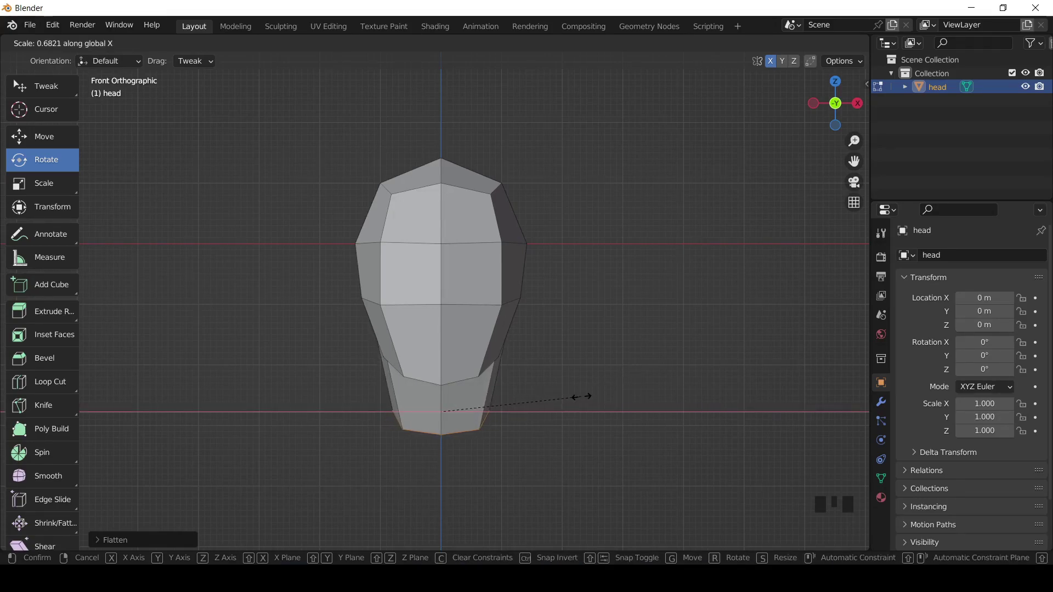
# Step: Inspect the head from several angles and deselect the neck-end faces
pyautogui.moveTo(839, 102); pyautogui.dragTo(817, 95)
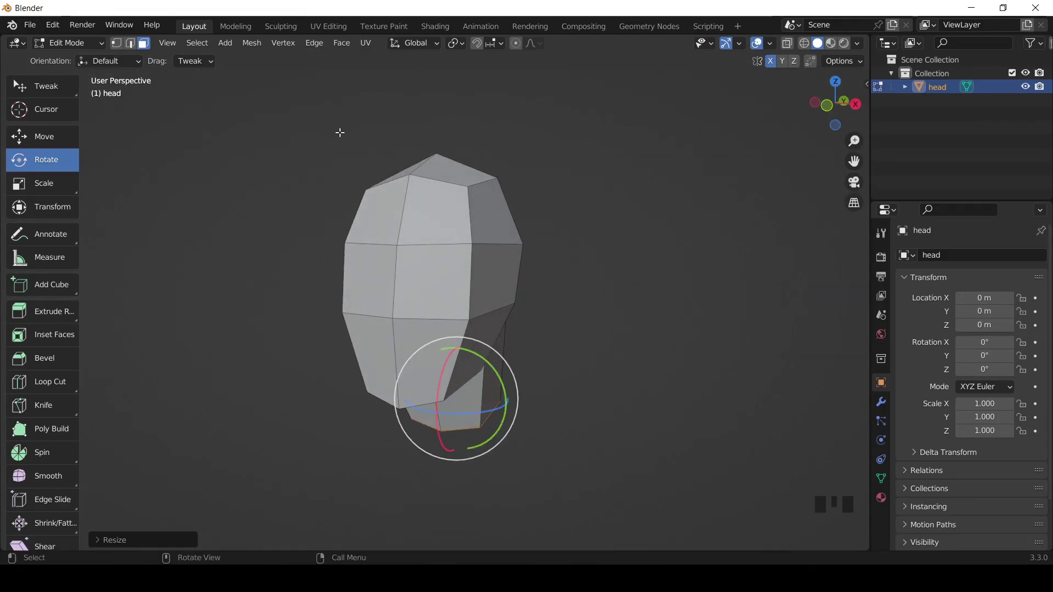
pyautogui.moveTo(51, 87); pyautogui.dragTo(808, 109)
pyautogui.click(754, 173)
pyautogui.click(843, 95)
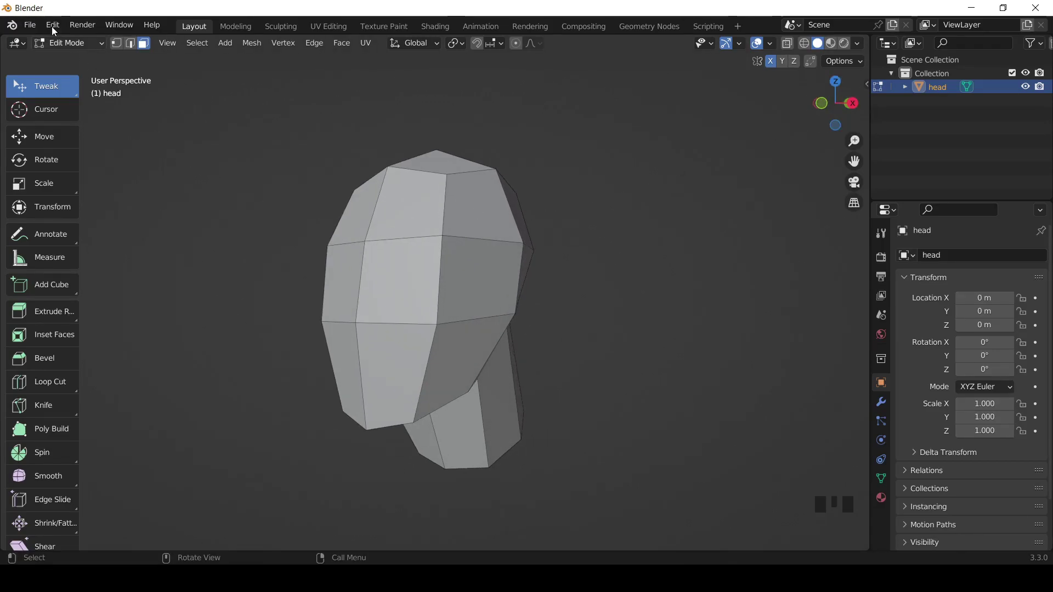
# Step: Save the head model as wedday.blend
pyautogui.moveTo(37, 24); pyautogui.dragTo(365, 457)
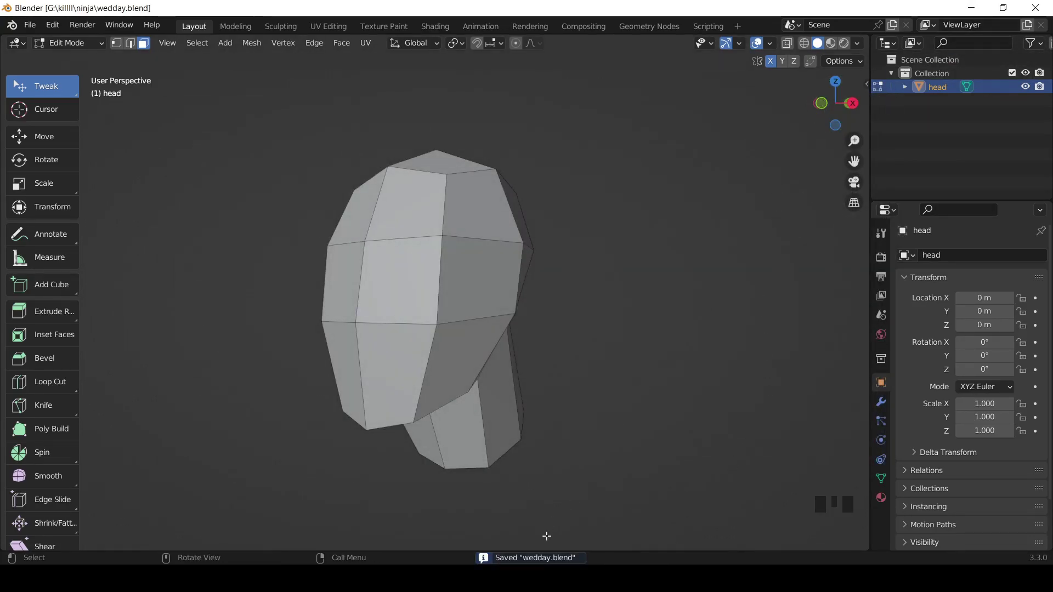
pyautogui.moveTo(131, 49); pyautogui.dragTo(413, 201)
# Step: Bevel the vertical centre edge loop down the face into a narrow strip, checked from the front
pyautogui.click(412, 202)
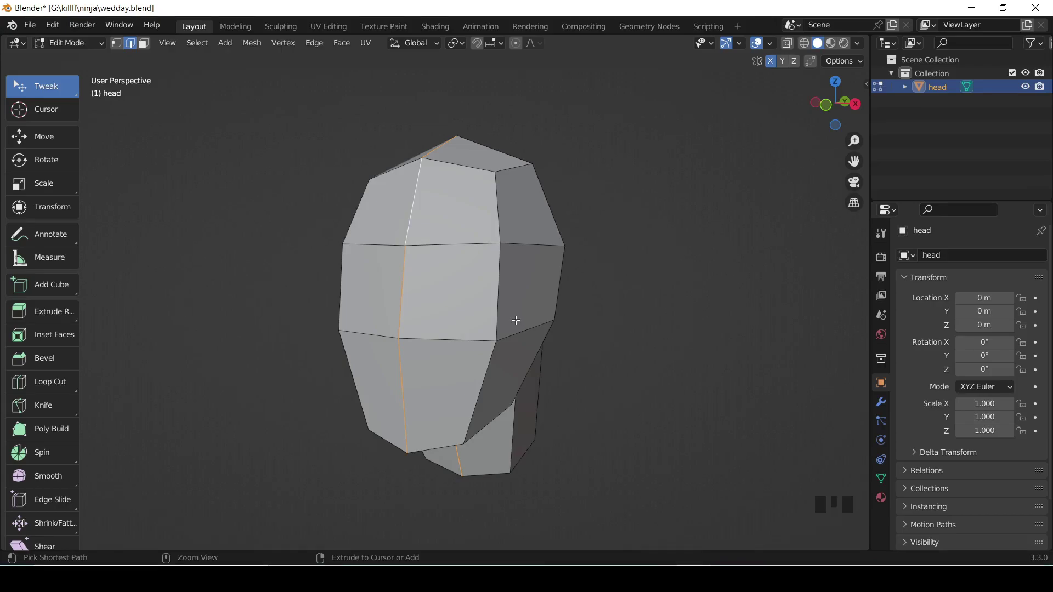
pyautogui.press('ctrl+b')
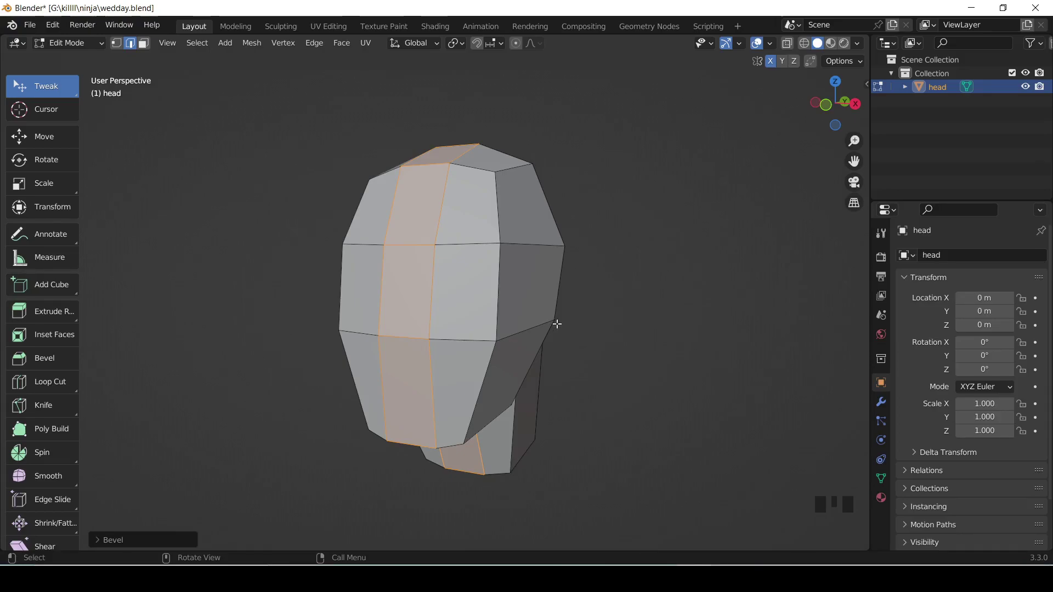
pyautogui.click(834, 110)
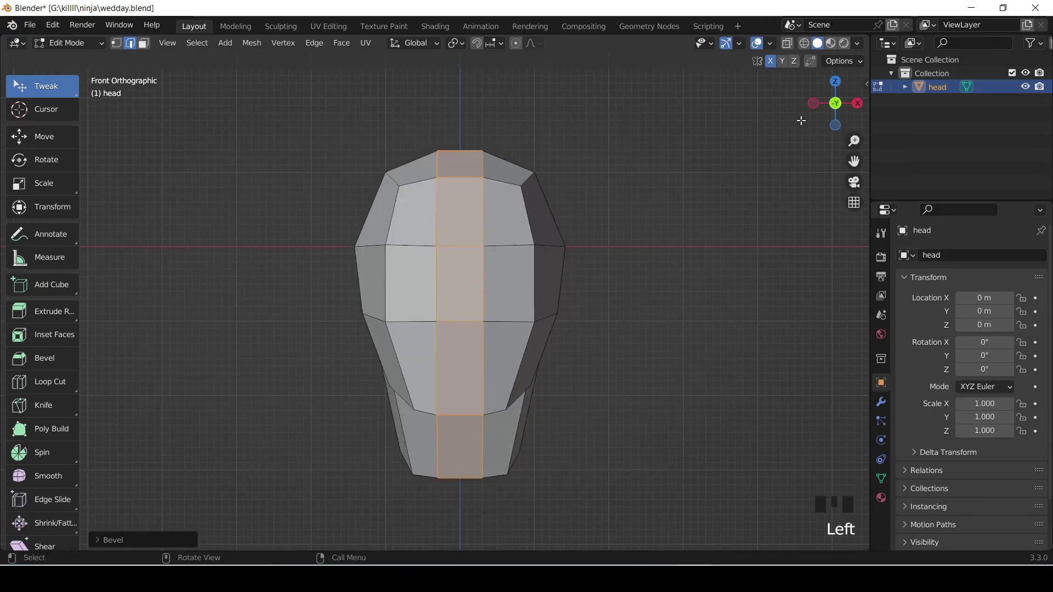
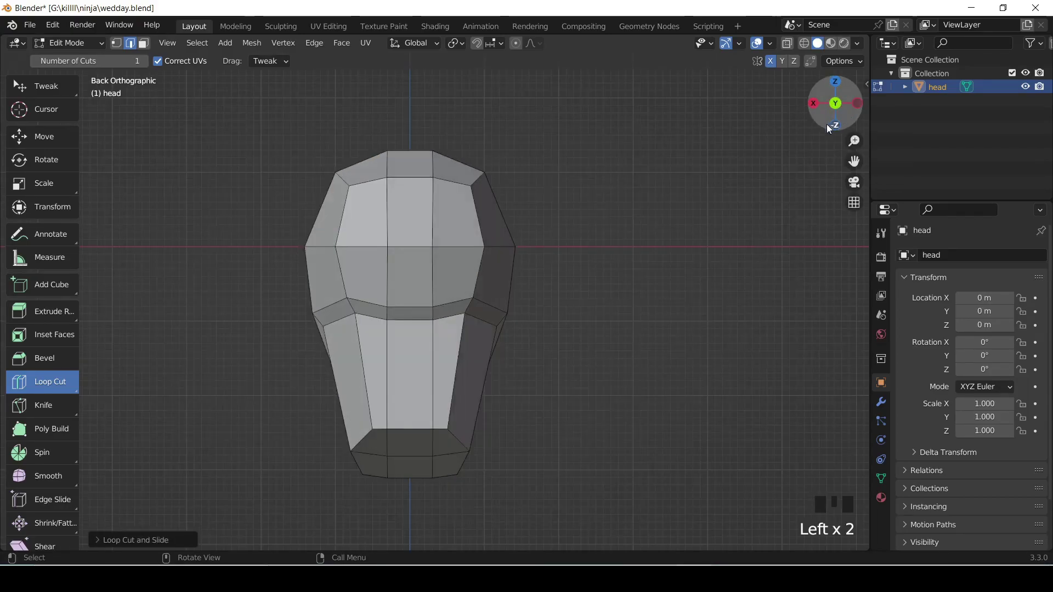
# Step: Straighten the new side edge loop through crown and jaw with LoopTools Flatten
pyautogui.click(812, 104)
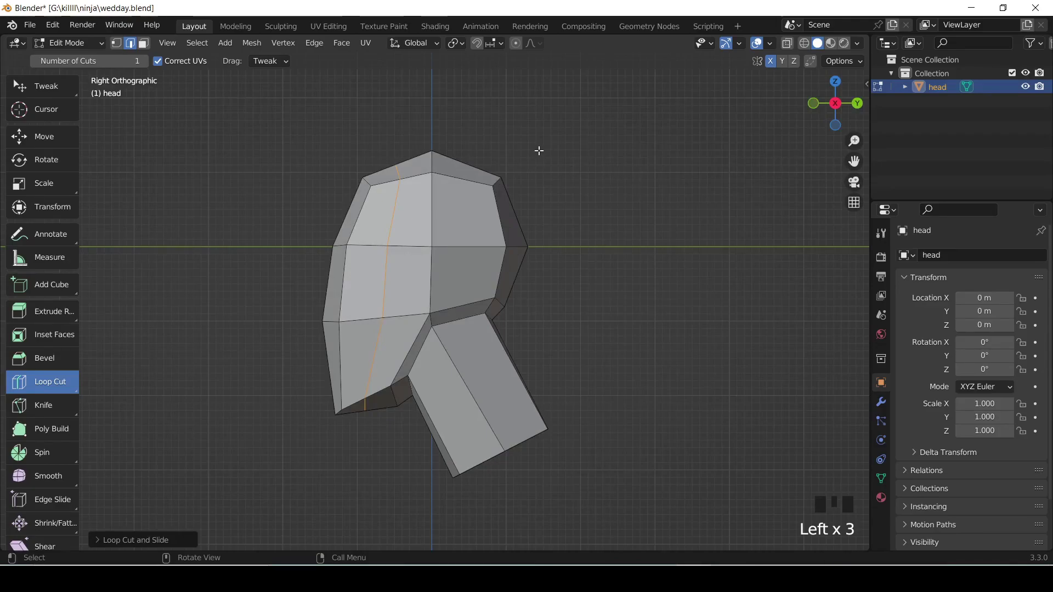
pyautogui.moveTo(644, 128); pyautogui.dragTo(694, 154)
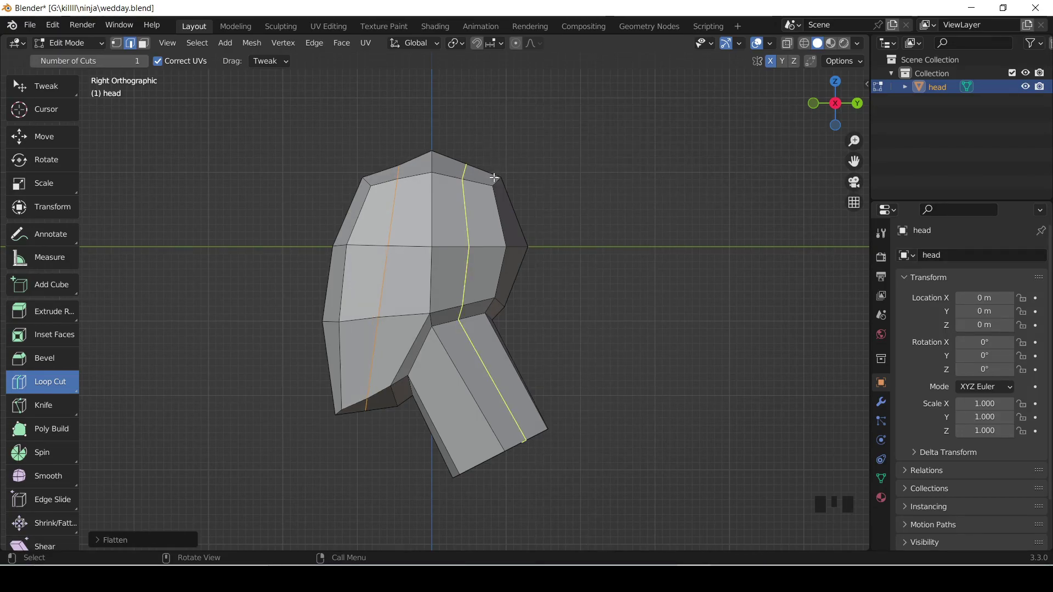
# Step: Select the new side edge loop and push it outward with Shrink/Fatten (Alt+S) in side view
pyautogui.moveTo(55, 90); pyautogui.dragTo(864, 102)
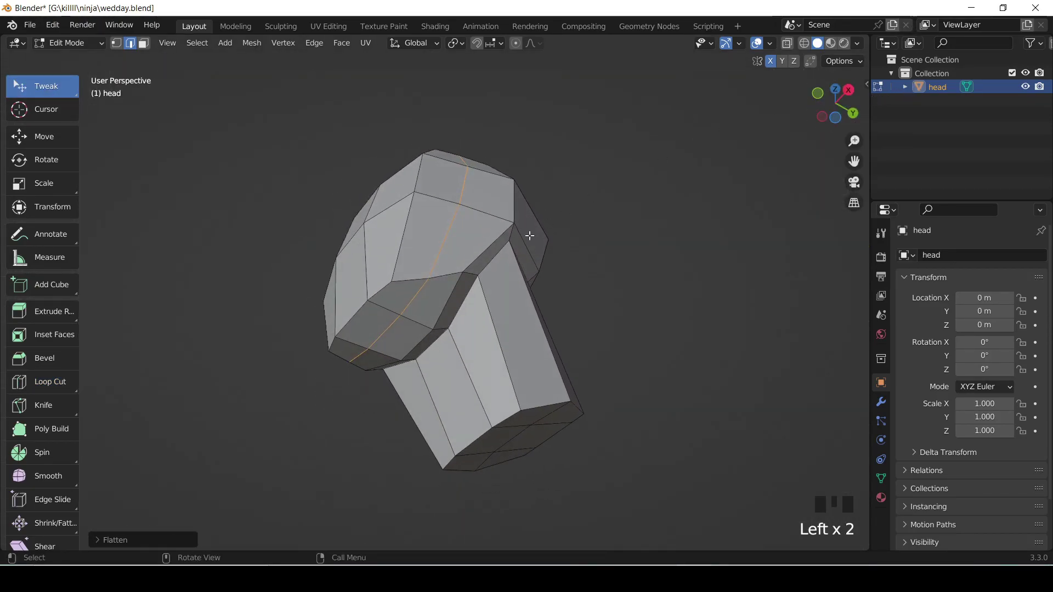
pyautogui.click(412, 301)
pyautogui.click(389, 327)
pyautogui.click(355, 358)
pyautogui.moveTo(838, 103); pyautogui.dragTo(877, 96)
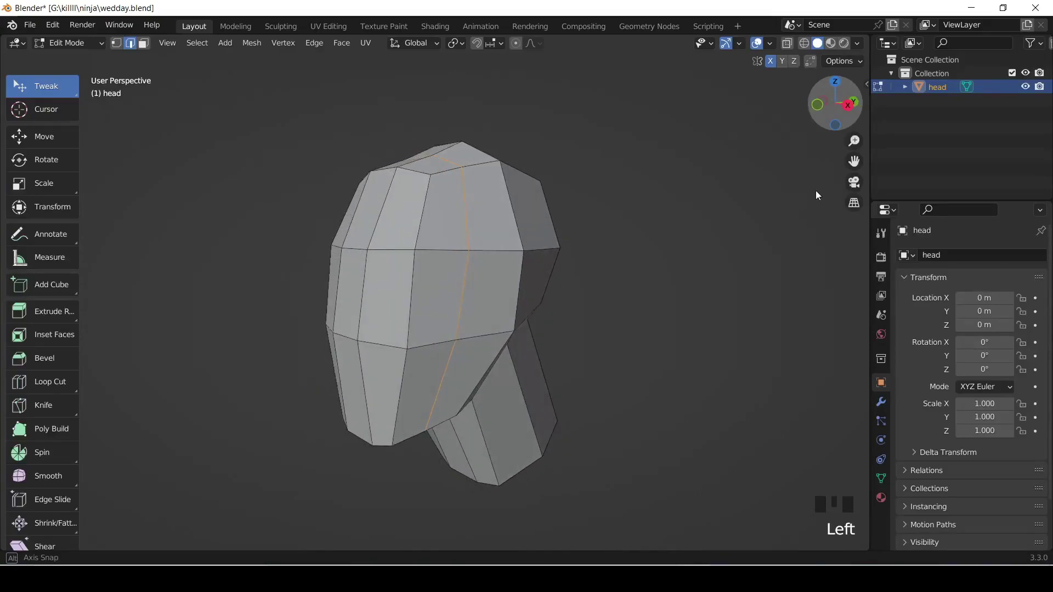
pyautogui.click(844, 103)
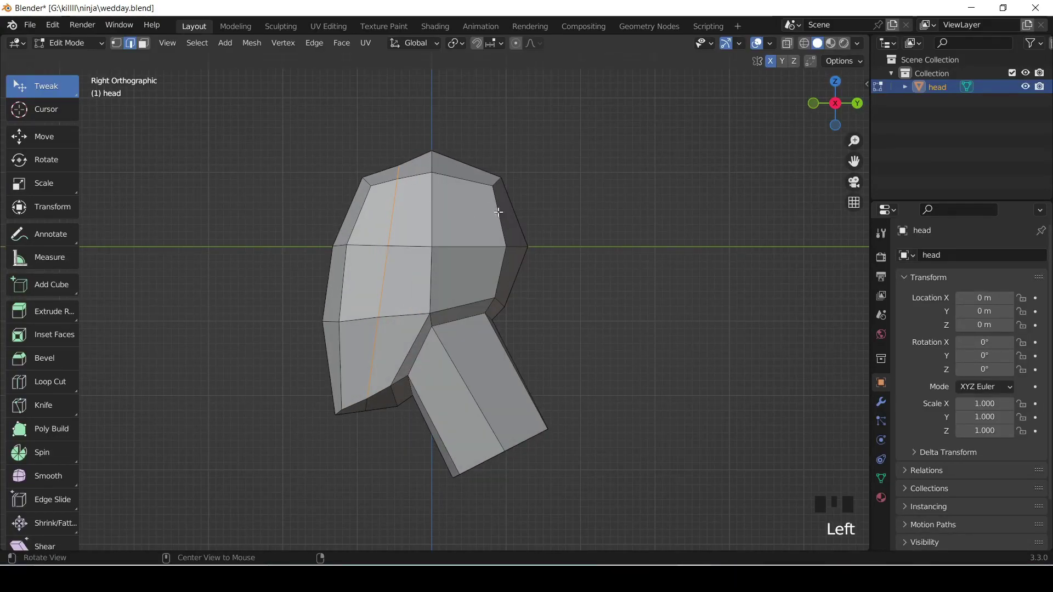
pyautogui.press('alt+s')
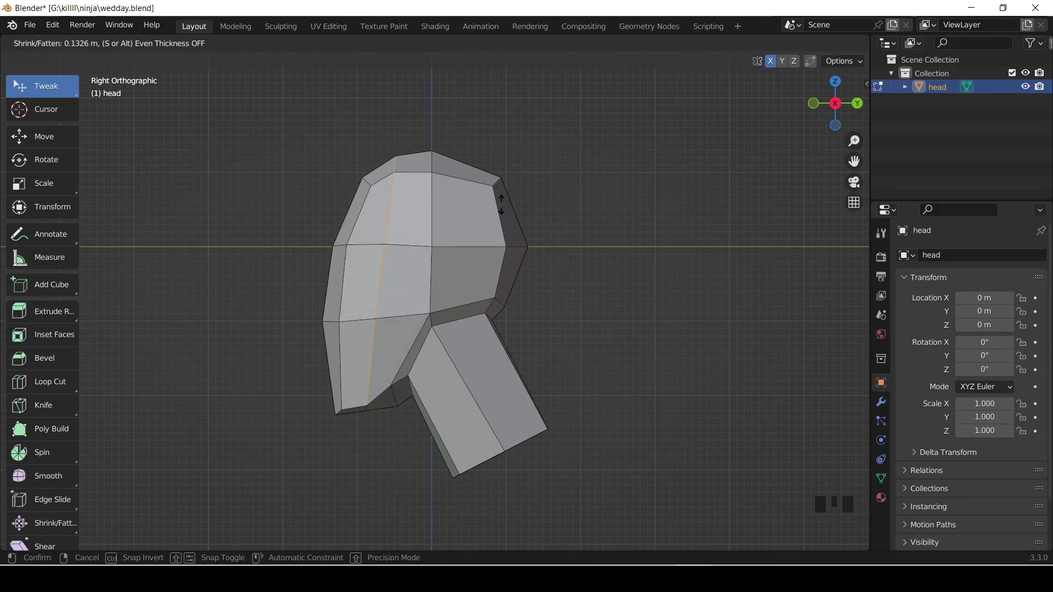
# Step: In vertex select mode, move the jaw-bottom vertex upward to reshape the chin's side profile
pyautogui.doubleClick(621, 164)
pyautogui.click(835, 84)
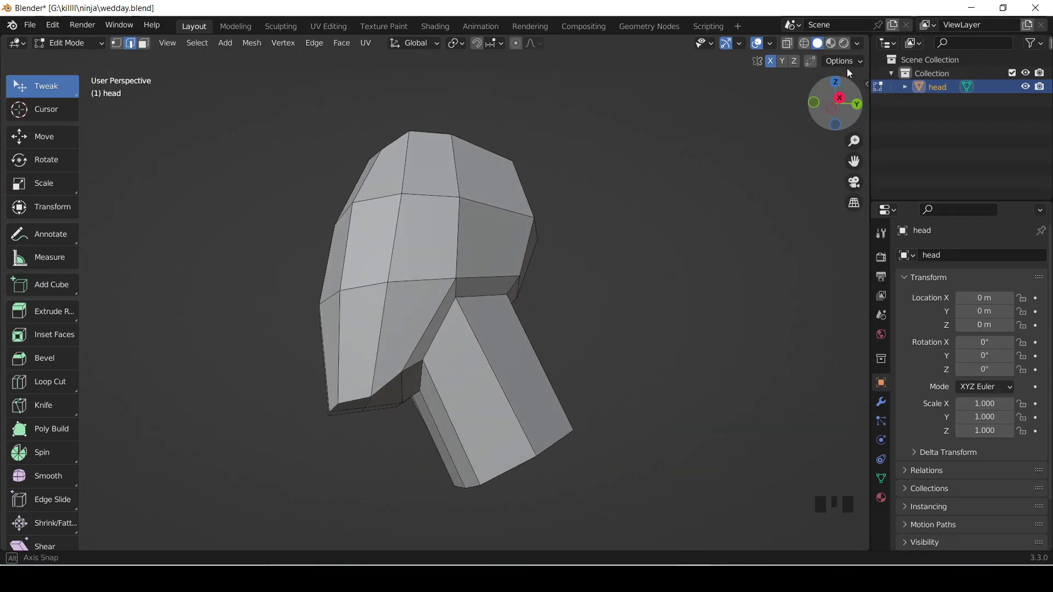
pyautogui.click(849, 106)
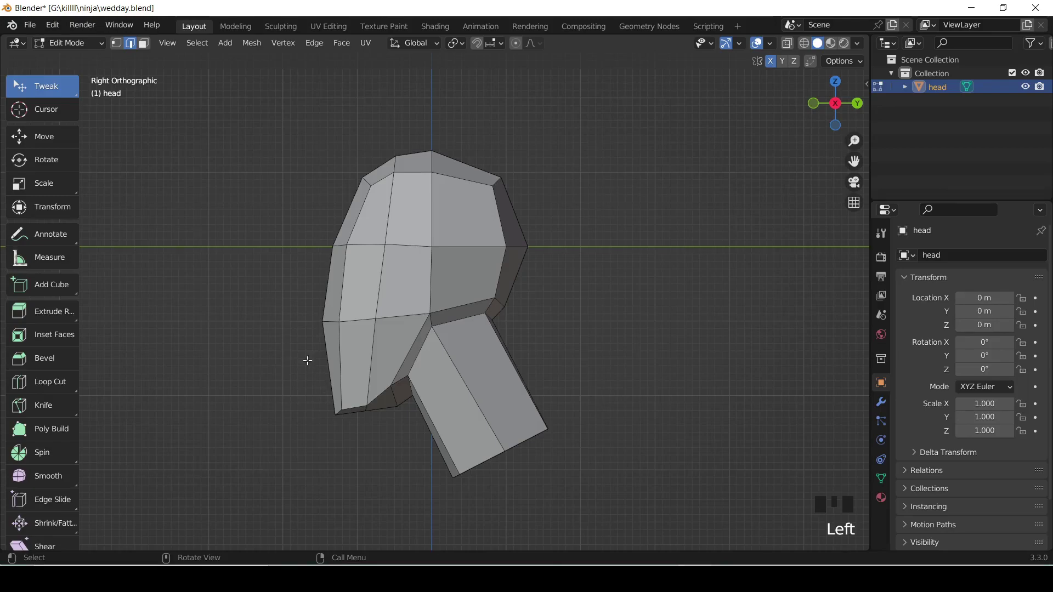
pyautogui.click(118, 51)
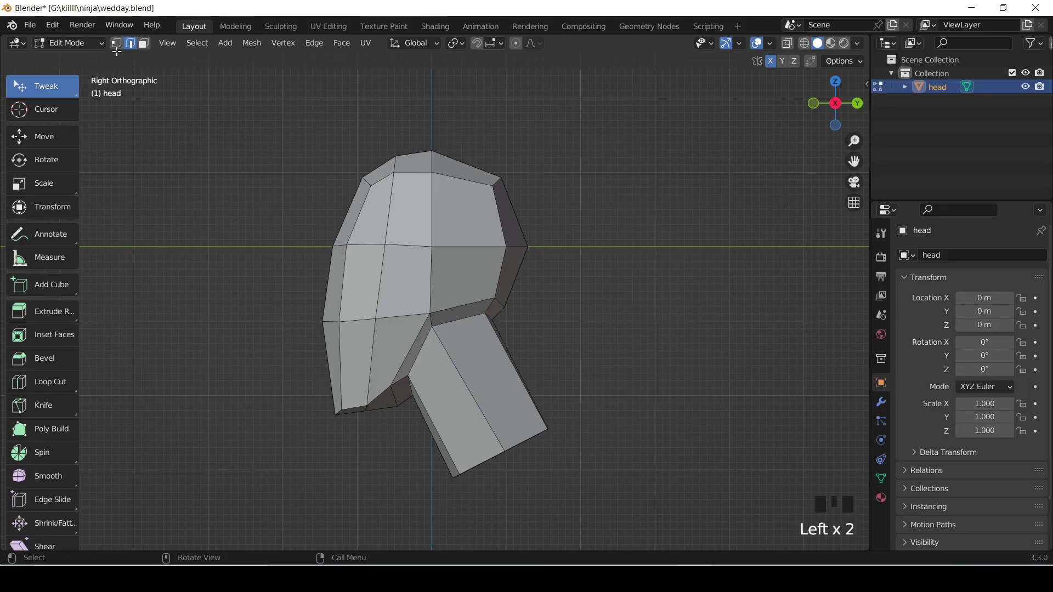
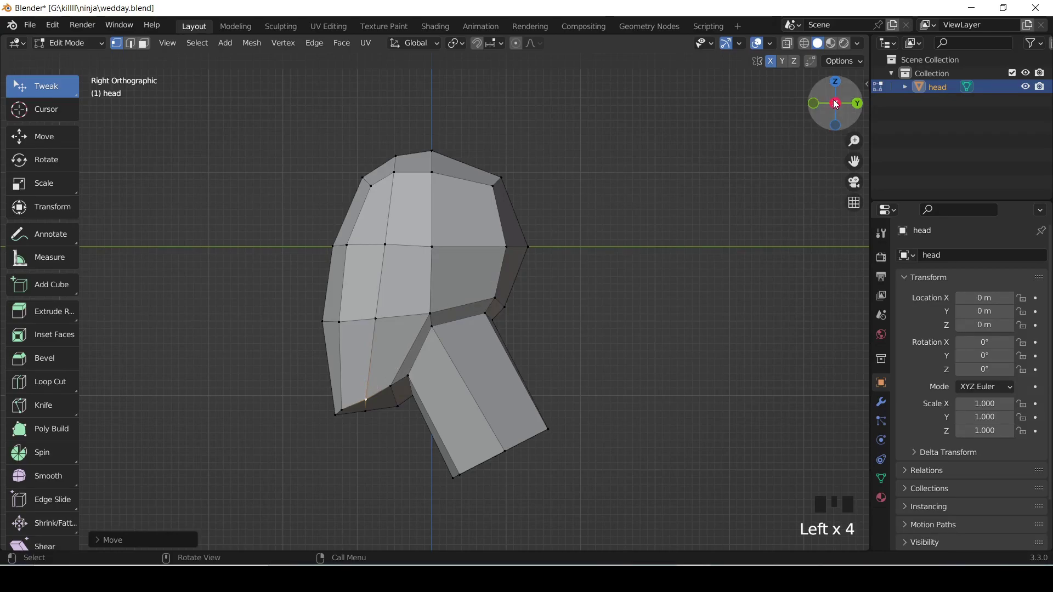
pyautogui.click(840, 101)
pyautogui.click(840, 104)
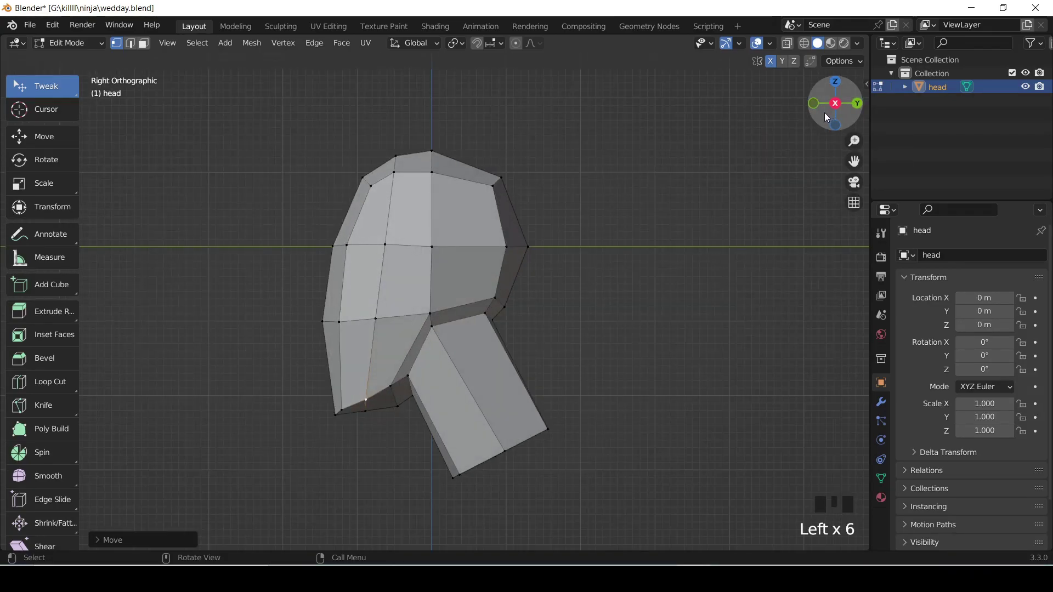
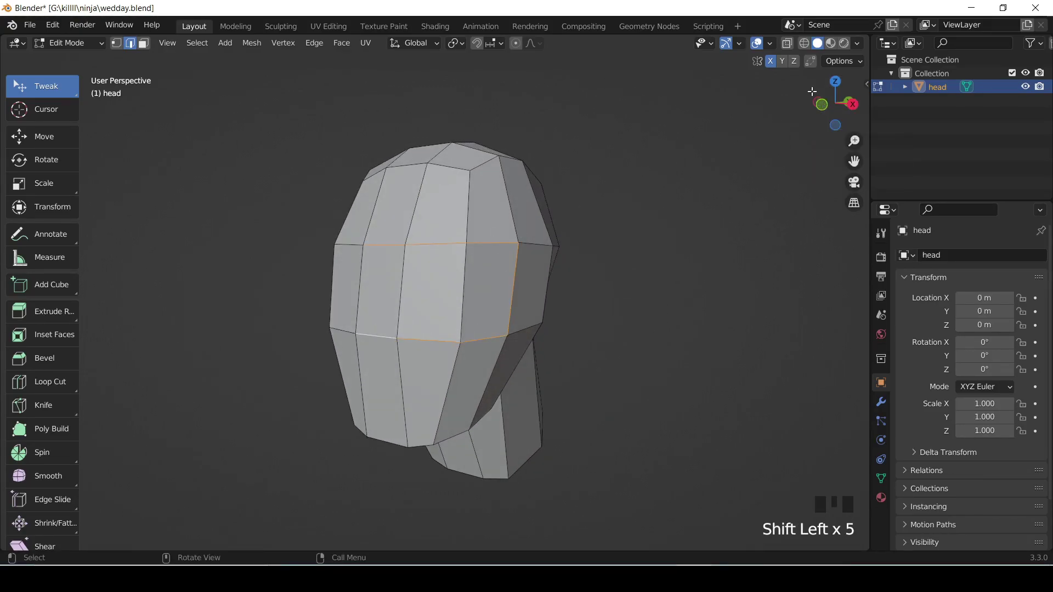
# Step: Select the two horizontal edge loops bordering the eye band across the face
pyautogui.click(839, 108)
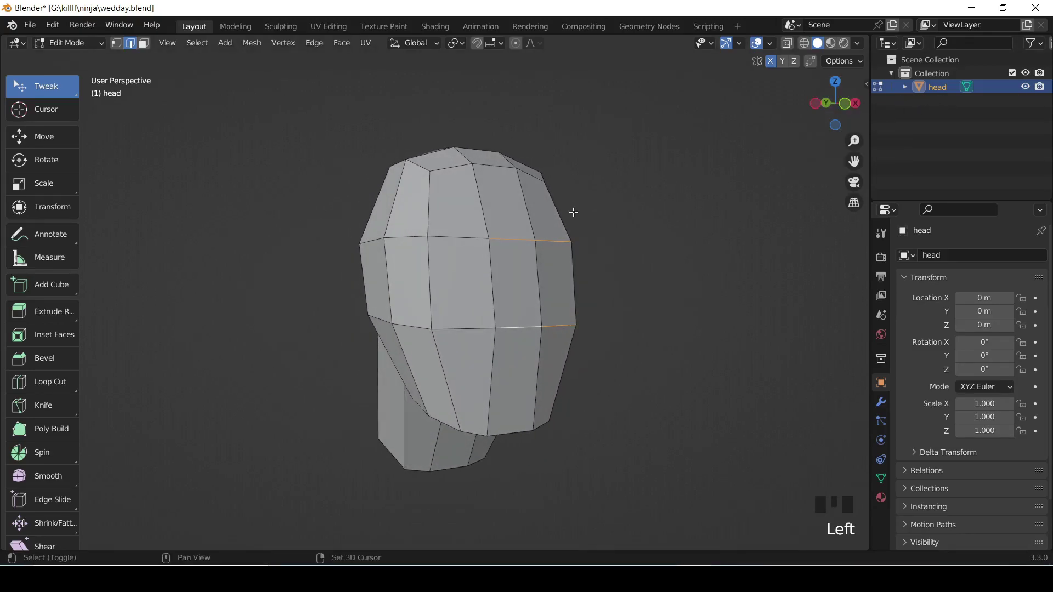
pyautogui.click(470, 231)
pyautogui.click(411, 235)
pyautogui.click(388, 259)
pyautogui.moveTo(411, 321); pyautogui.dragTo(429, 324)
pyautogui.click(462, 325)
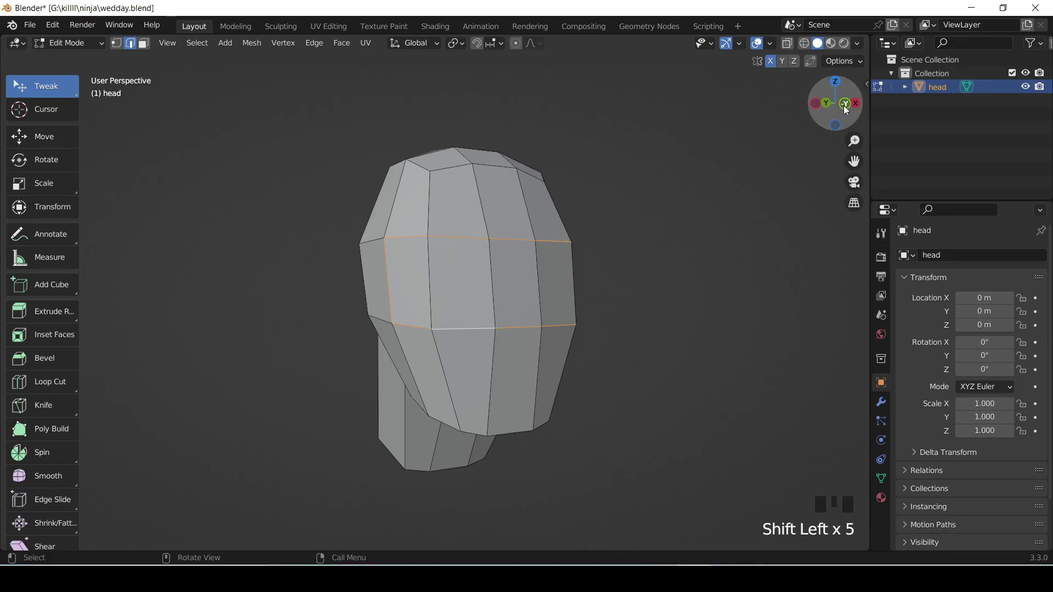
pyautogui.moveTo(852, 108); pyautogui.dragTo(832, 110)
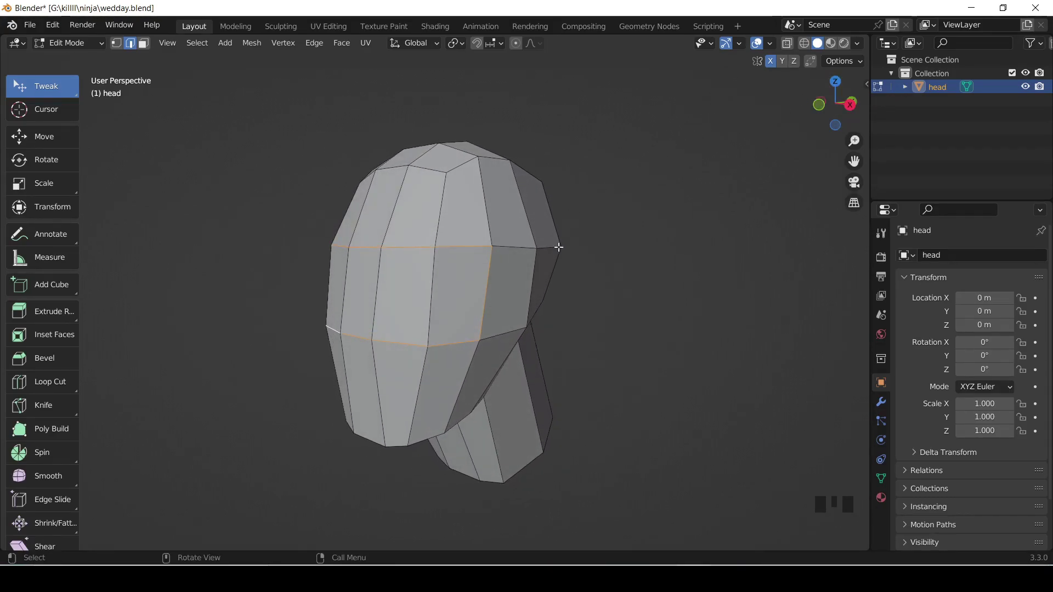
# Step: Bevel the eye-band loops (Ctrl+B) into a visor band and view the head from the front
pyautogui.press('ctrl+b')
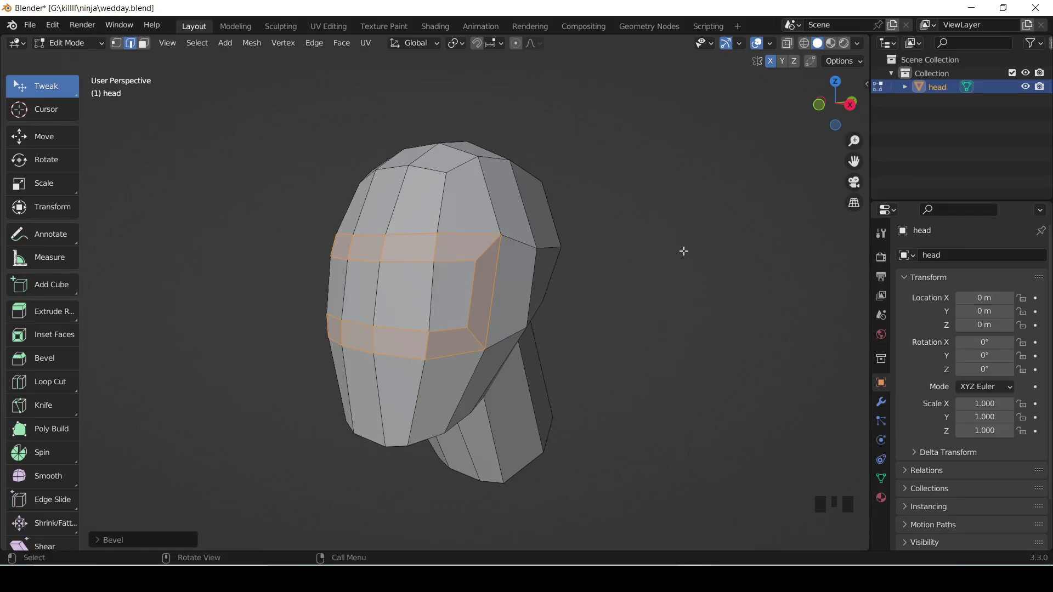
pyautogui.moveTo(832, 102); pyautogui.dragTo(861, 97)
pyautogui.click(765, 199)
pyautogui.click(837, 97)
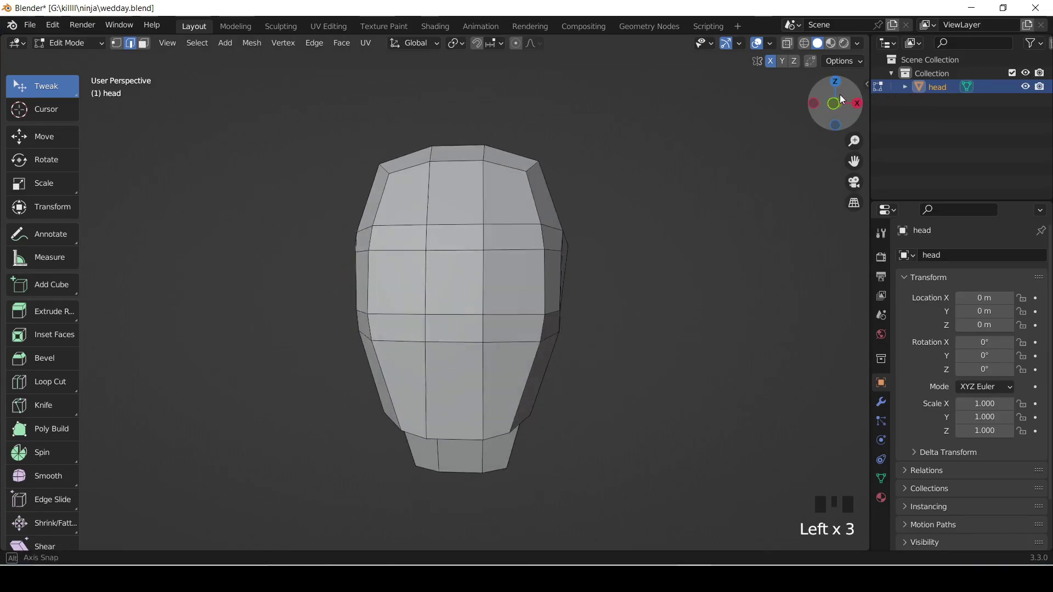
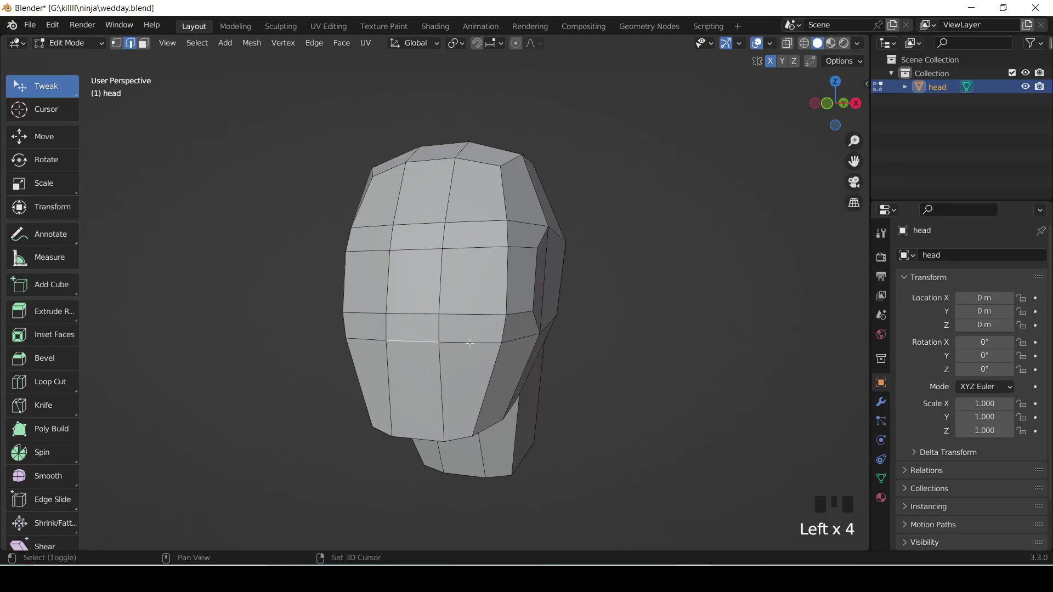
# Step: Shift-select the border edges outlining the lower face panel below the eye band
pyautogui.click(468, 339)
pyautogui.click(478, 375)
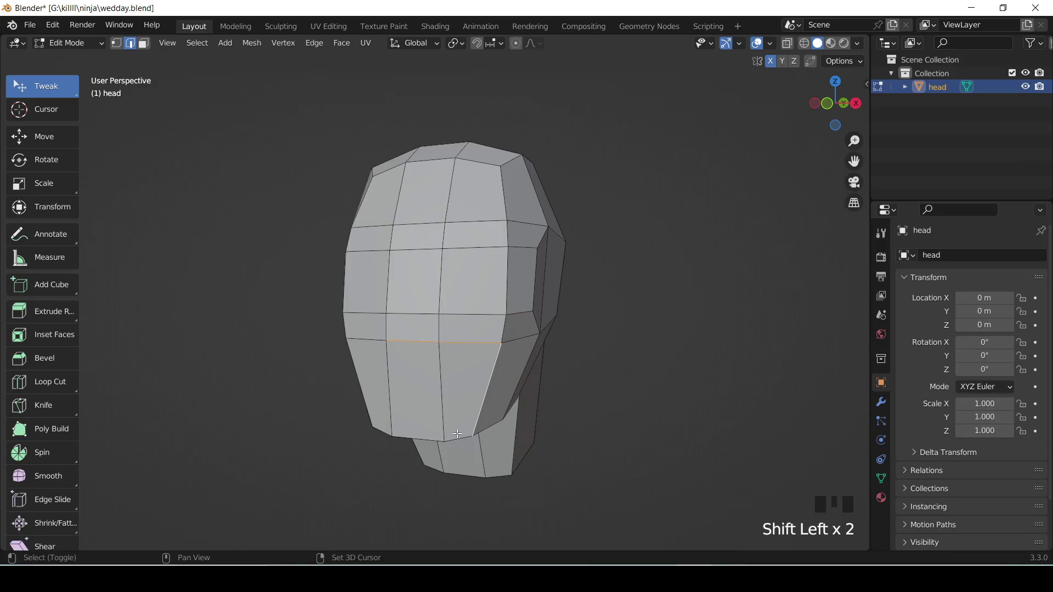
pyautogui.click(458, 430)
pyautogui.click(421, 425)
pyautogui.click(379, 419)
pyautogui.click(370, 381)
pyautogui.click(370, 332)
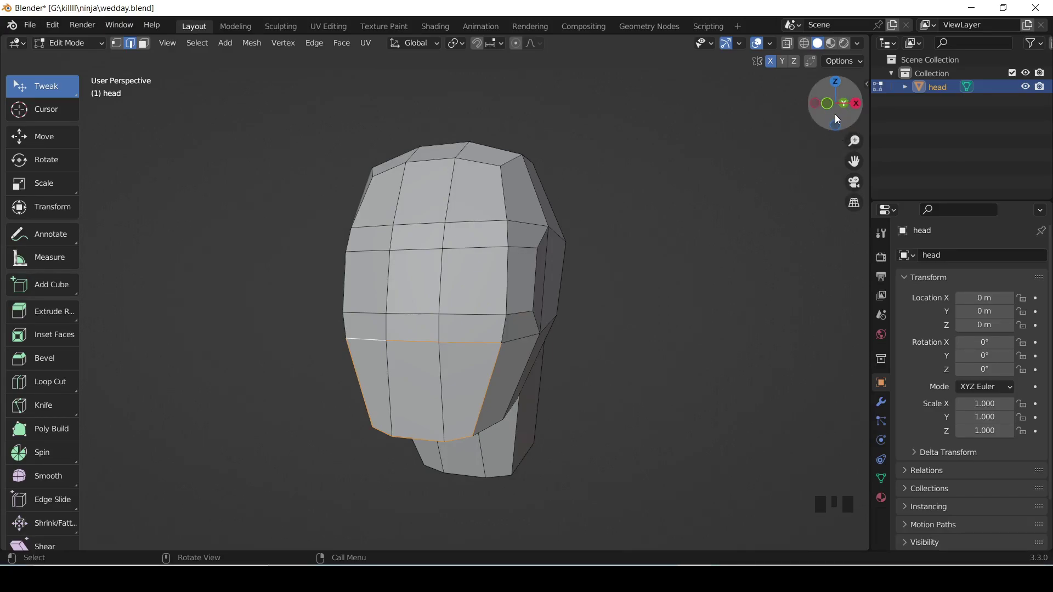
# Step: Bevel the lower face border (Ctrl+B) into a thin ring of faces and reselect the mask edges
pyautogui.moveTo(828, 119); pyautogui.dragTo(841, 109)
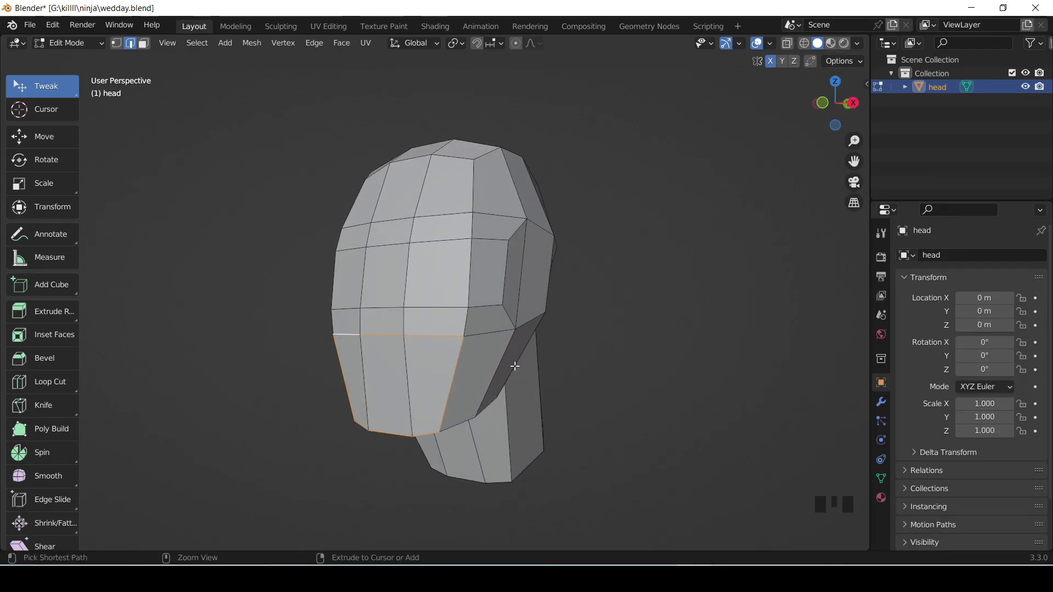
pyautogui.press('ctrl+b')
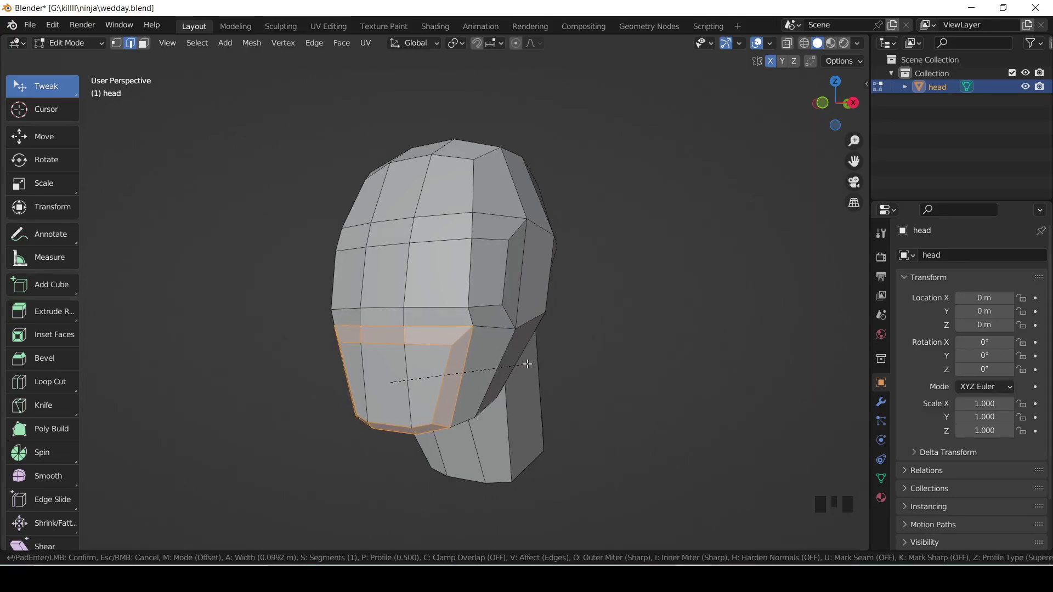
pyautogui.click(840, 107)
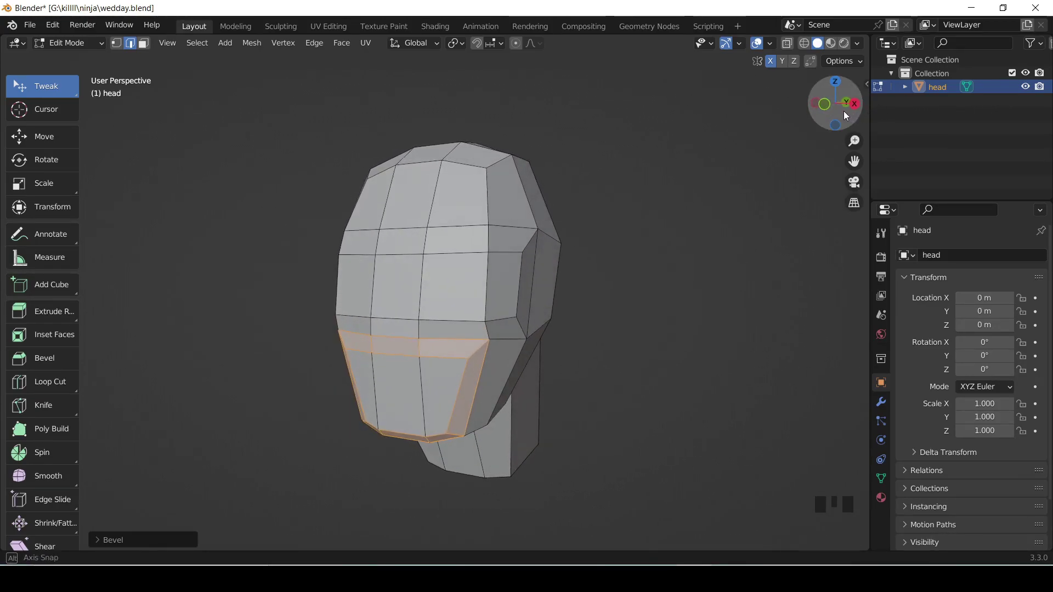
pyautogui.click(439, 356)
pyautogui.doubleClick(441, 355)
pyautogui.click(452, 384)
pyautogui.doubleClick(400, 422)
pyautogui.click(359, 379)
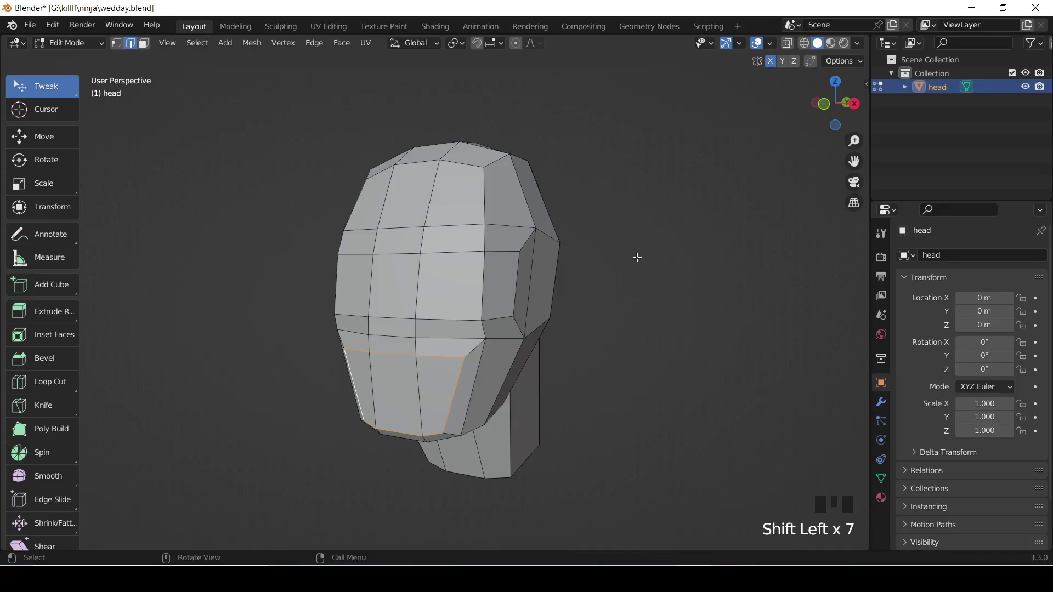
# Step: Edge-slide the lower mask border edges along the surface to reshape the panel, then check it from the side
pyautogui.press('g')
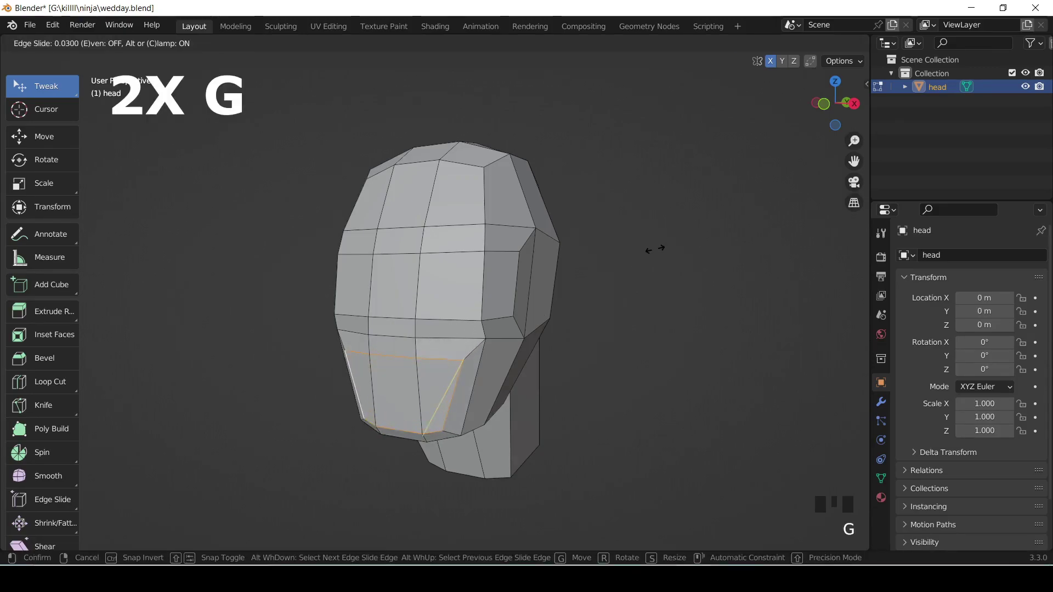
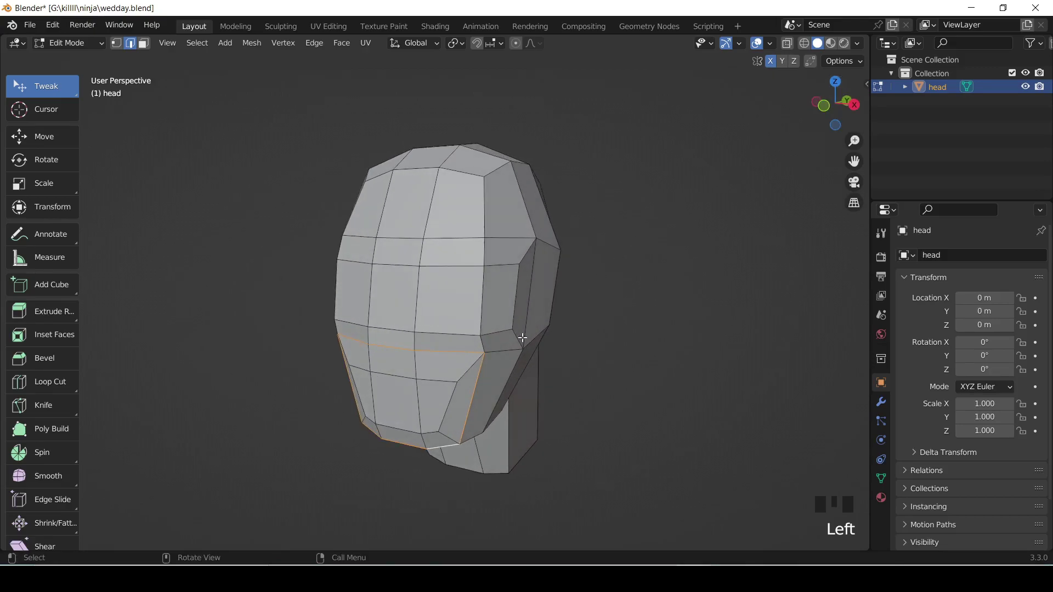
pyautogui.press('g')
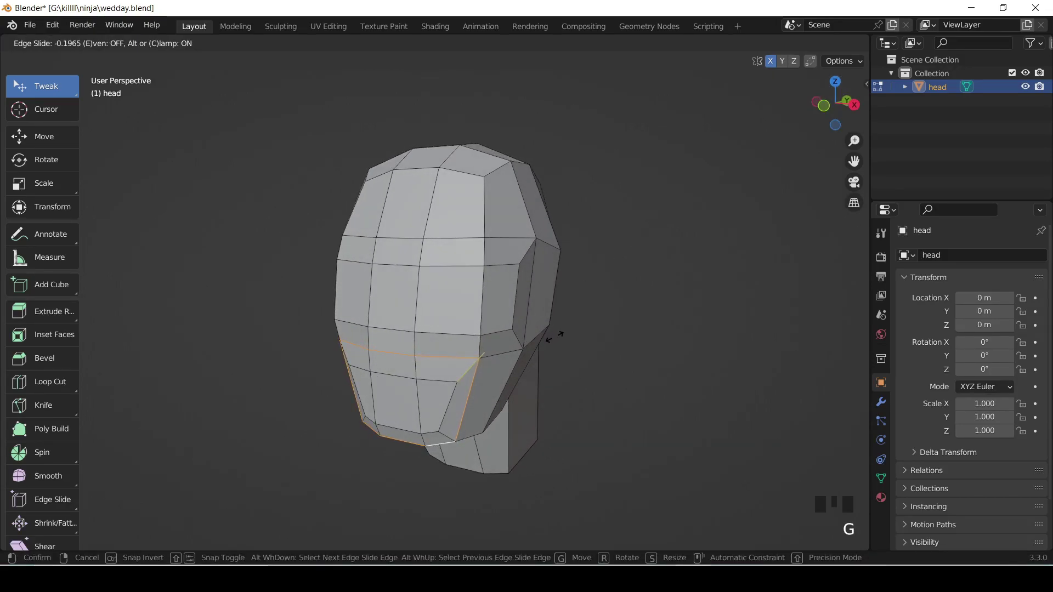
pyautogui.click(633, 294)
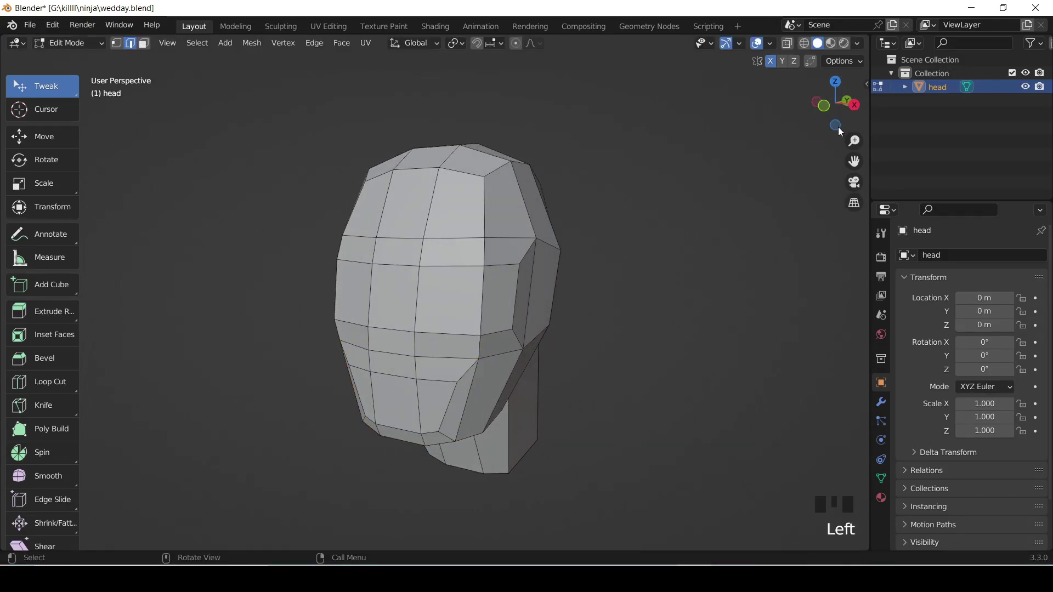
pyautogui.click(806, 107)
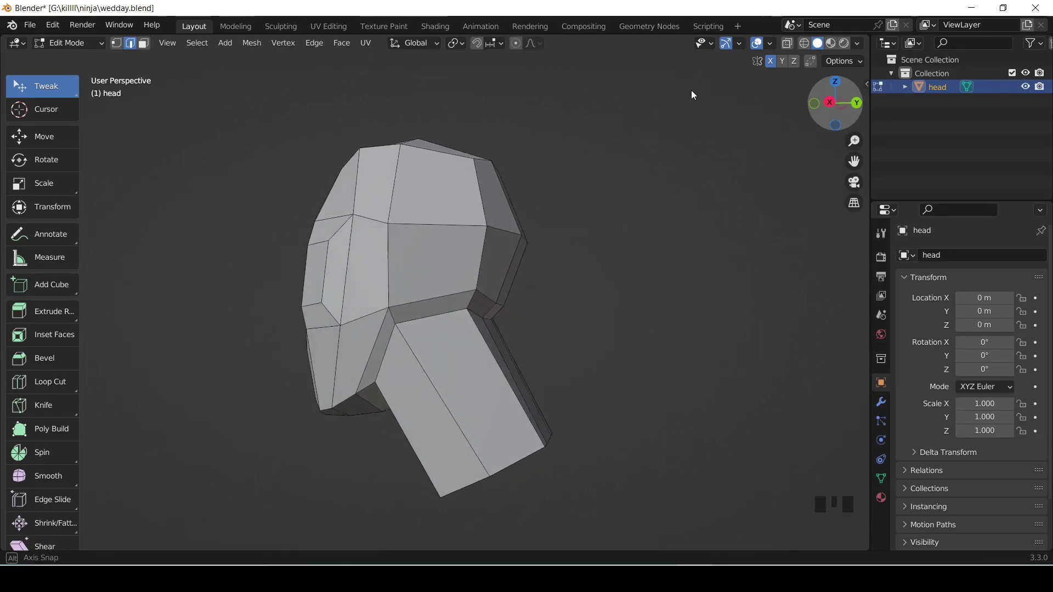
# Step: From side view, select the vertical loop over the back of the head and start Shrink/Fatten
pyautogui.click(833, 104)
pyautogui.click(836, 101)
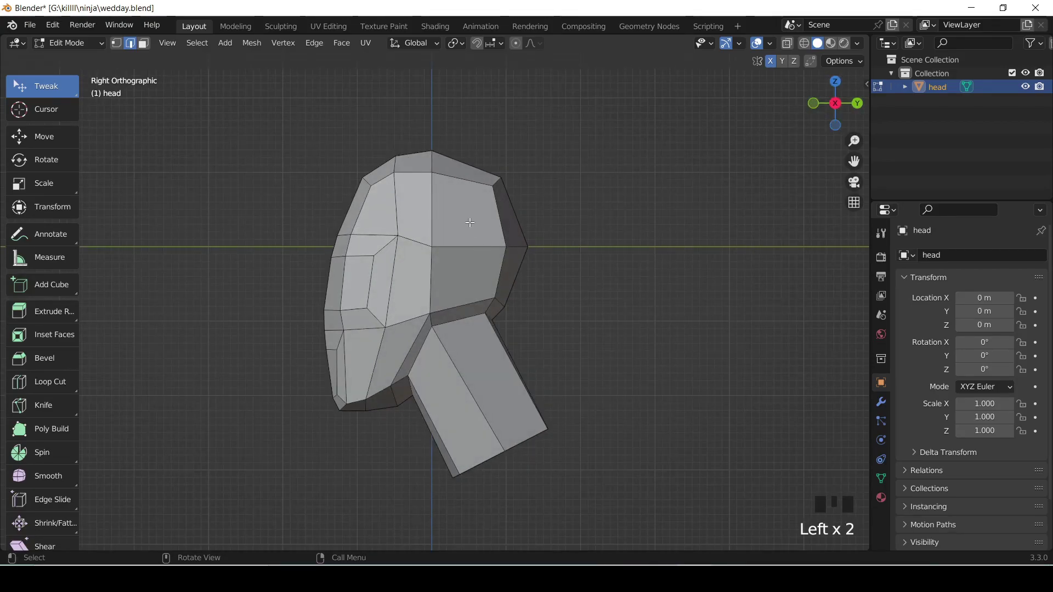
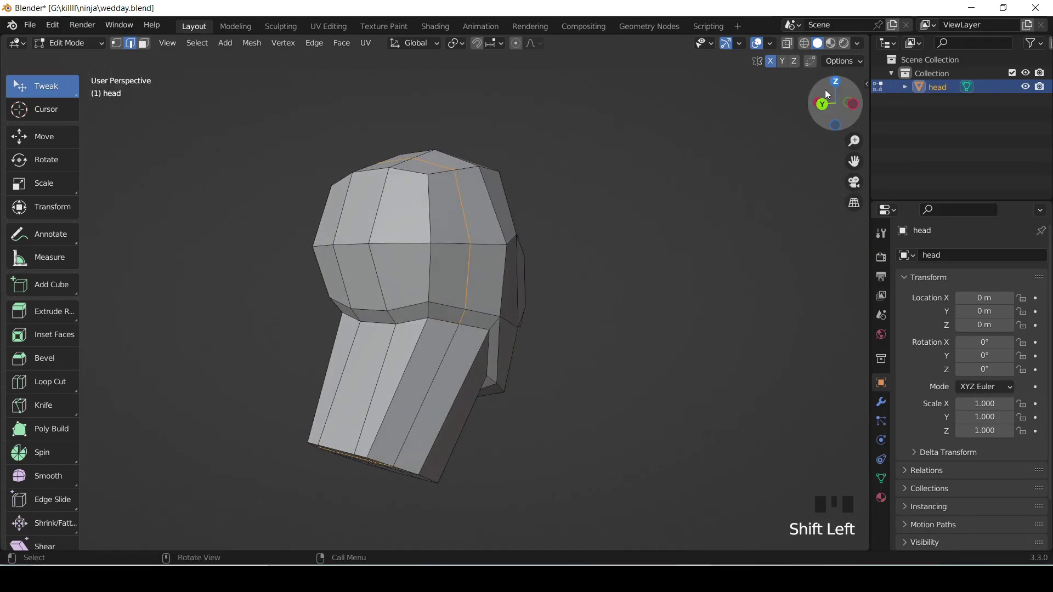
pyautogui.moveTo(834, 94); pyautogui.dragTo(881, 87)
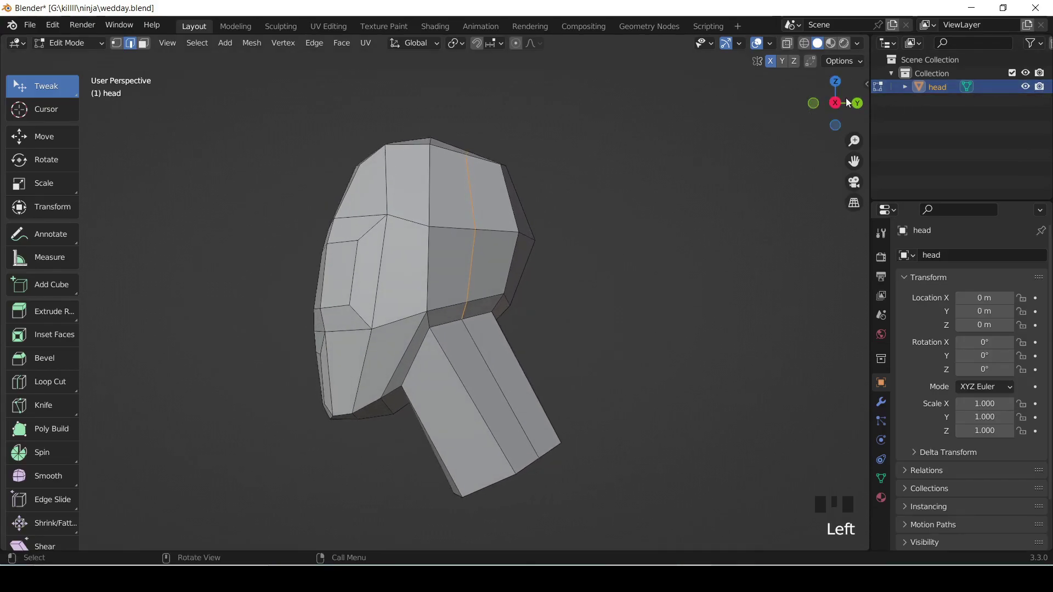
pyautogui.click(837, 100)
pyautogui.press('alt+s')
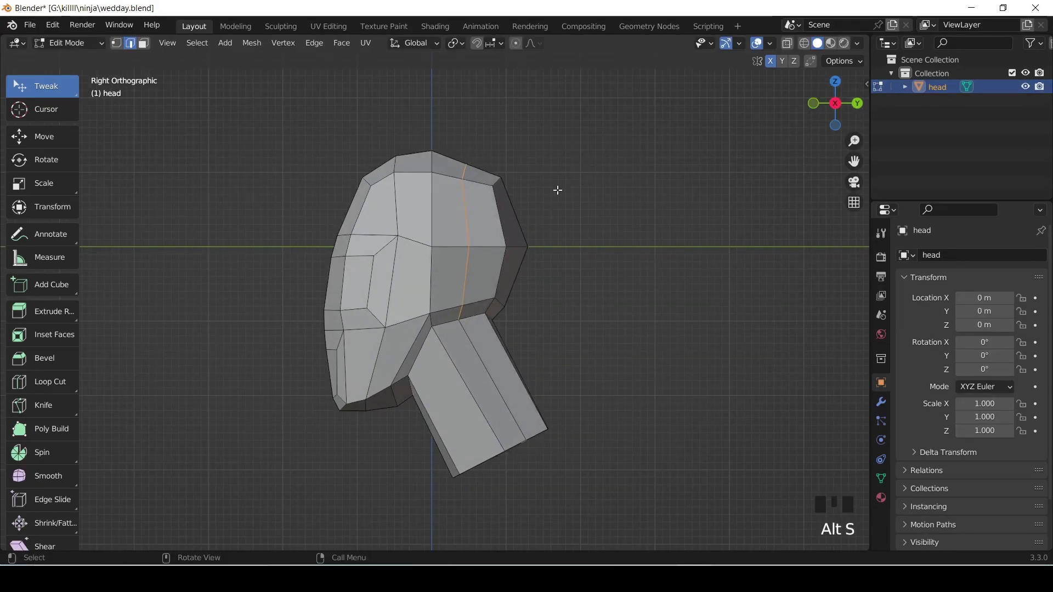
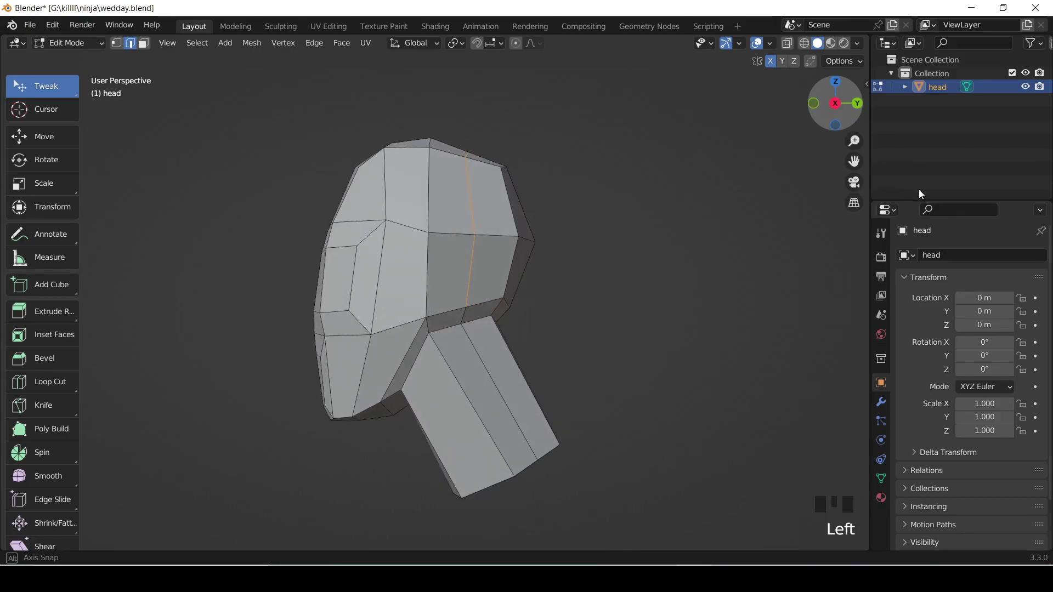
# Step: Push the back-of-head loop outward with Shrink/Fatten to round the skull profile
pyautogui.press('alt+s')
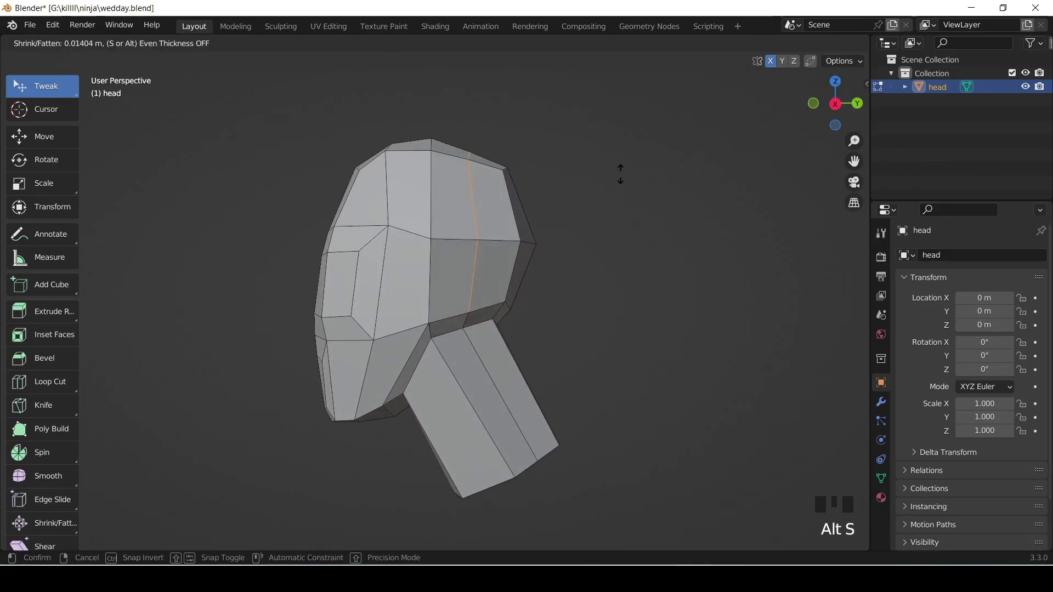
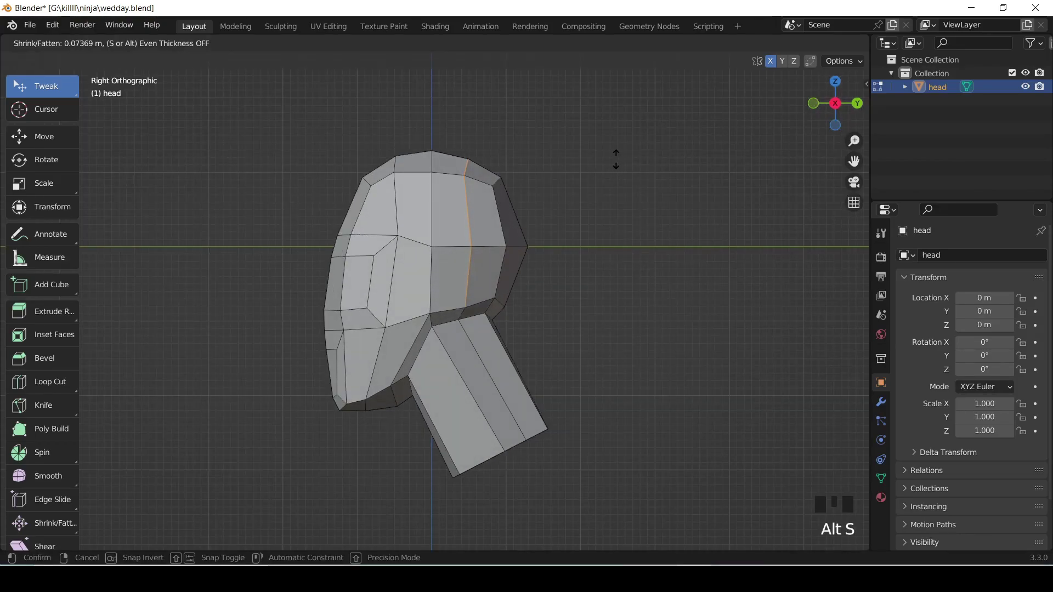
pyautogui.click(640, 174)
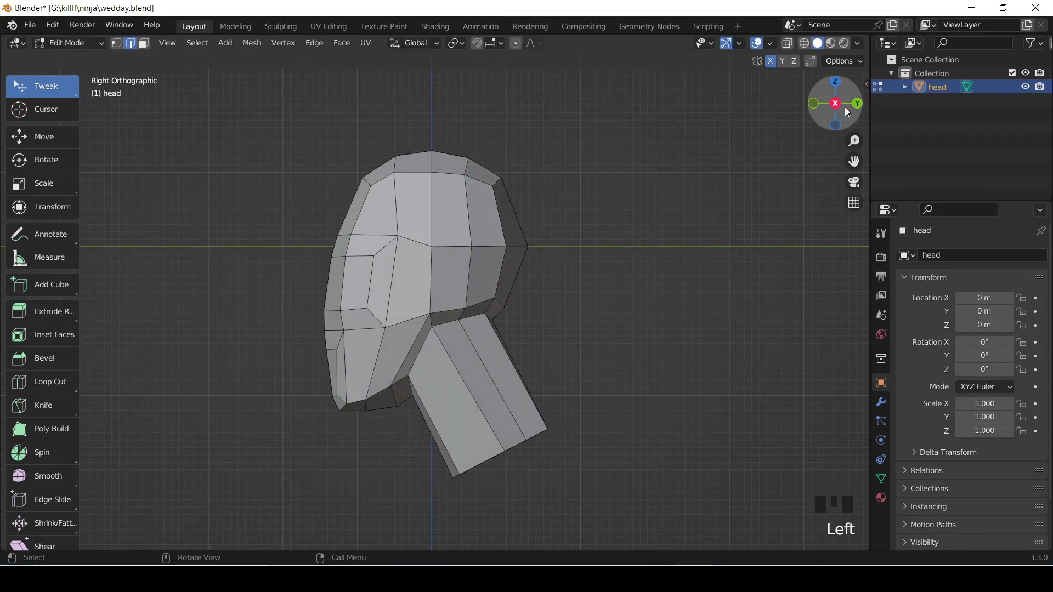
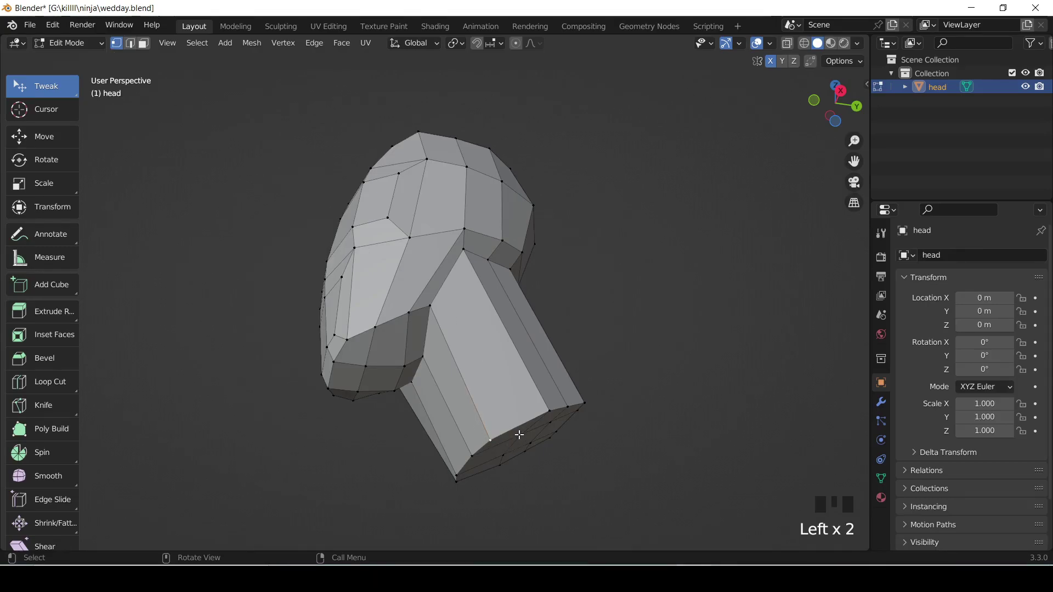
# Step: Slide the neck-base vertex along its edge to adjust where the neck meets its base
pyautogui.press('g')
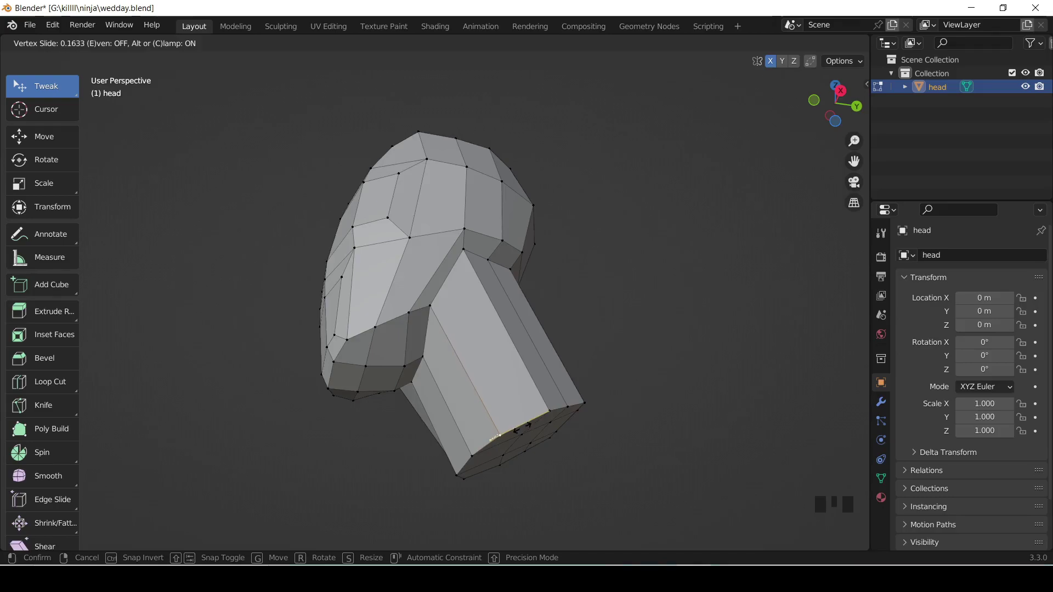
pyautogui.click(840, 103)
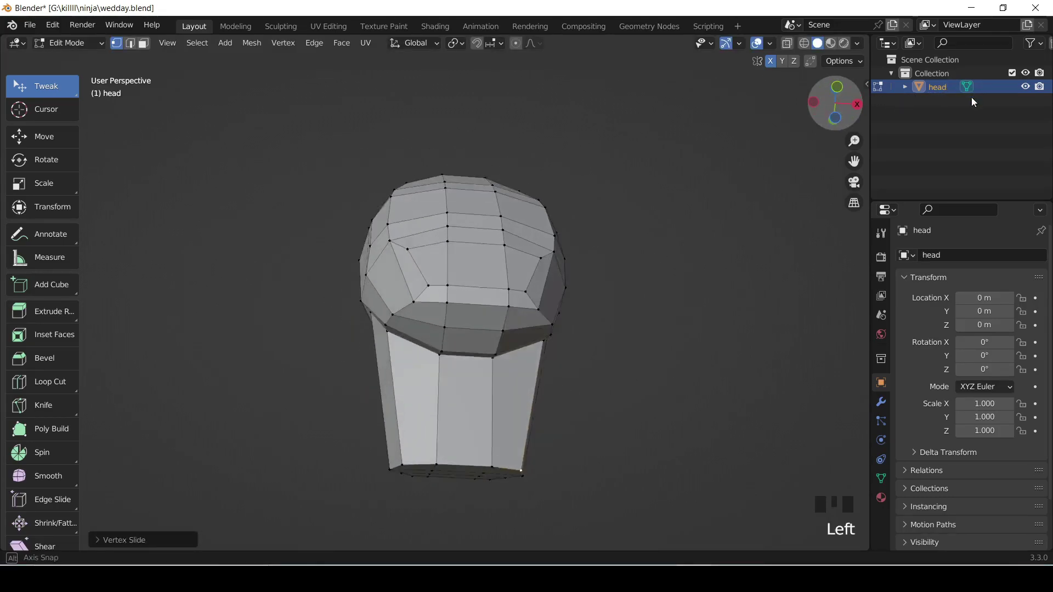